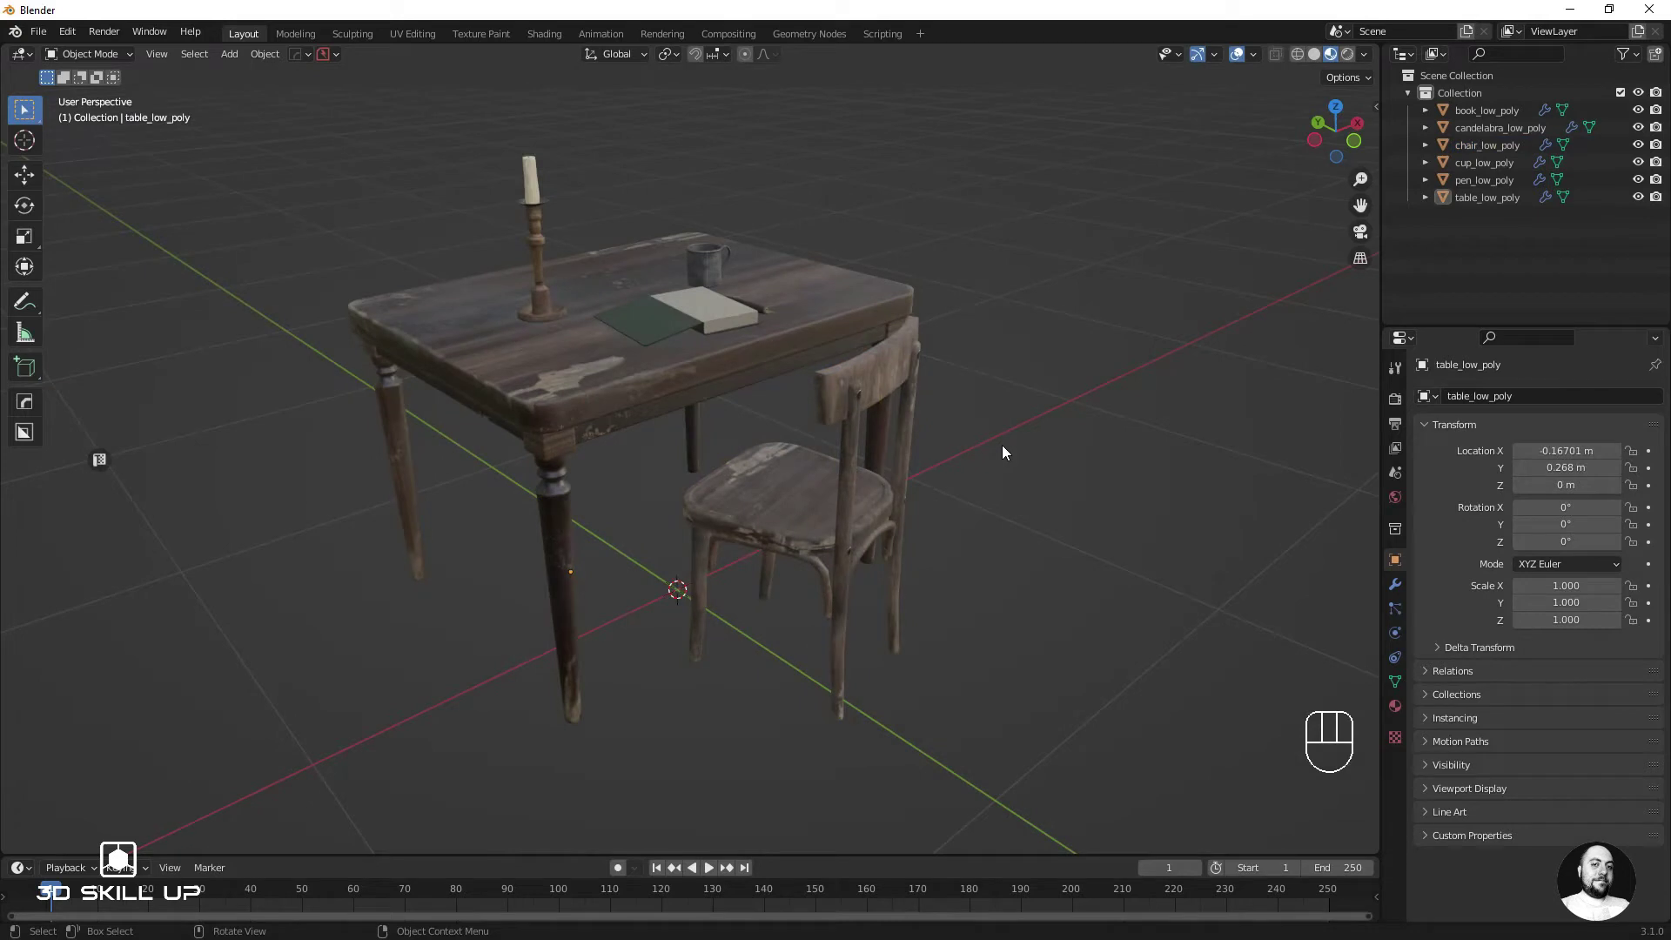
Step: Duplicate the chair with Shift+D twice, discarding one copy and keeping the other in place
{"action": "left_click", "coordinate": [811, 520]}
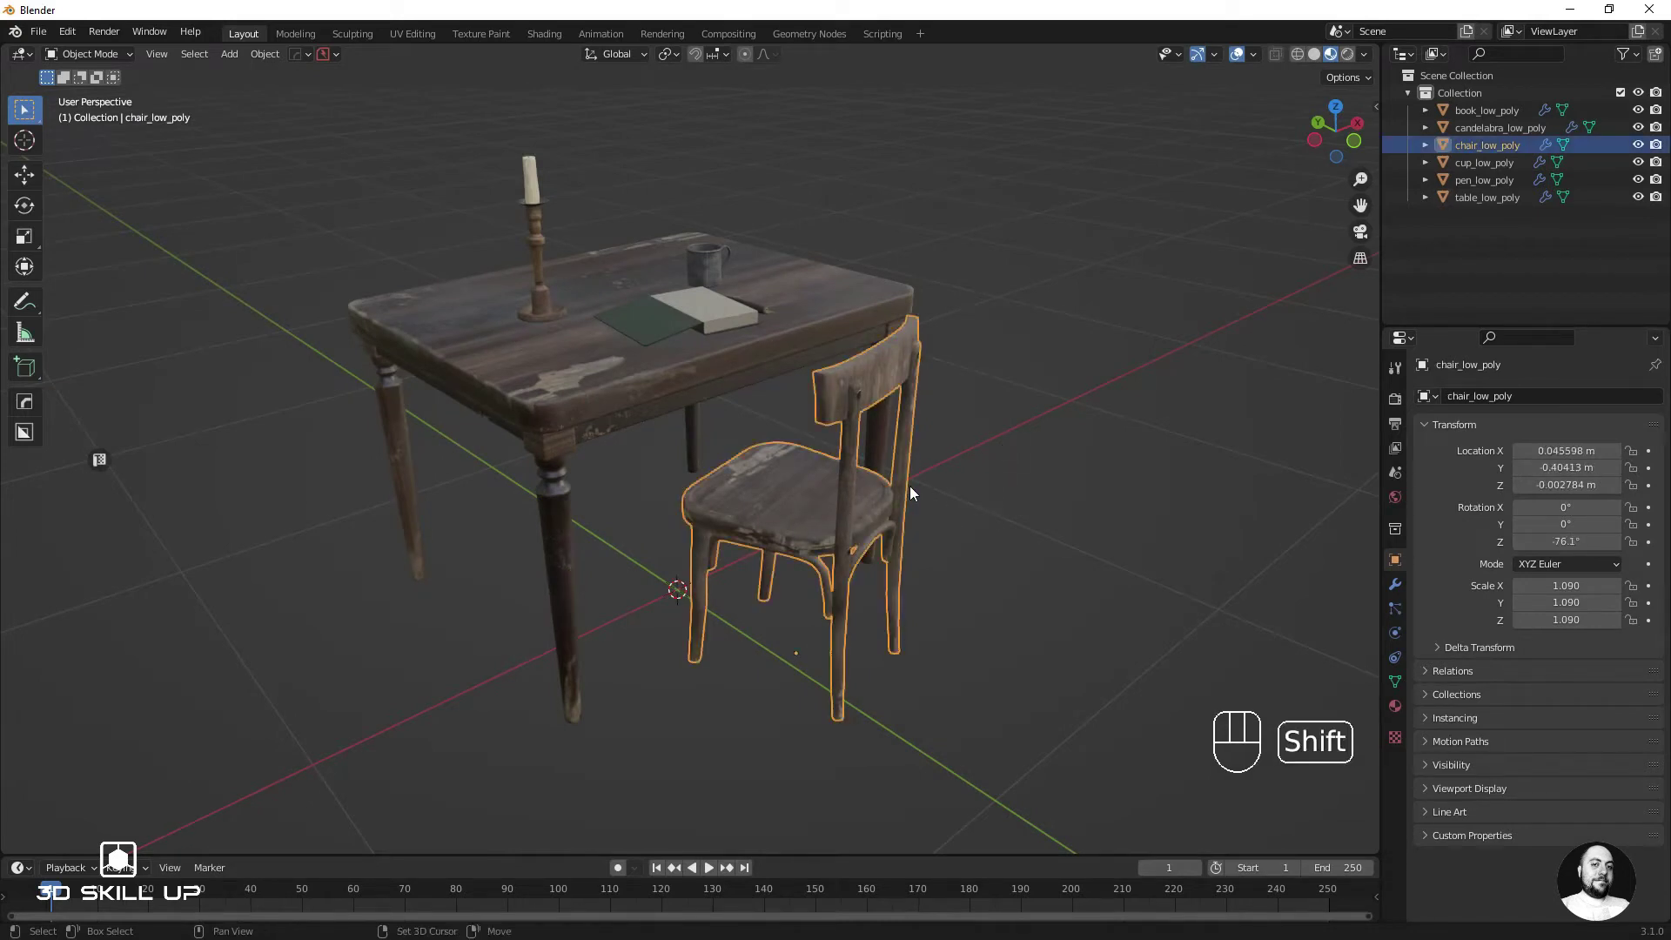
{"action": "key", "text": "shift+d"}
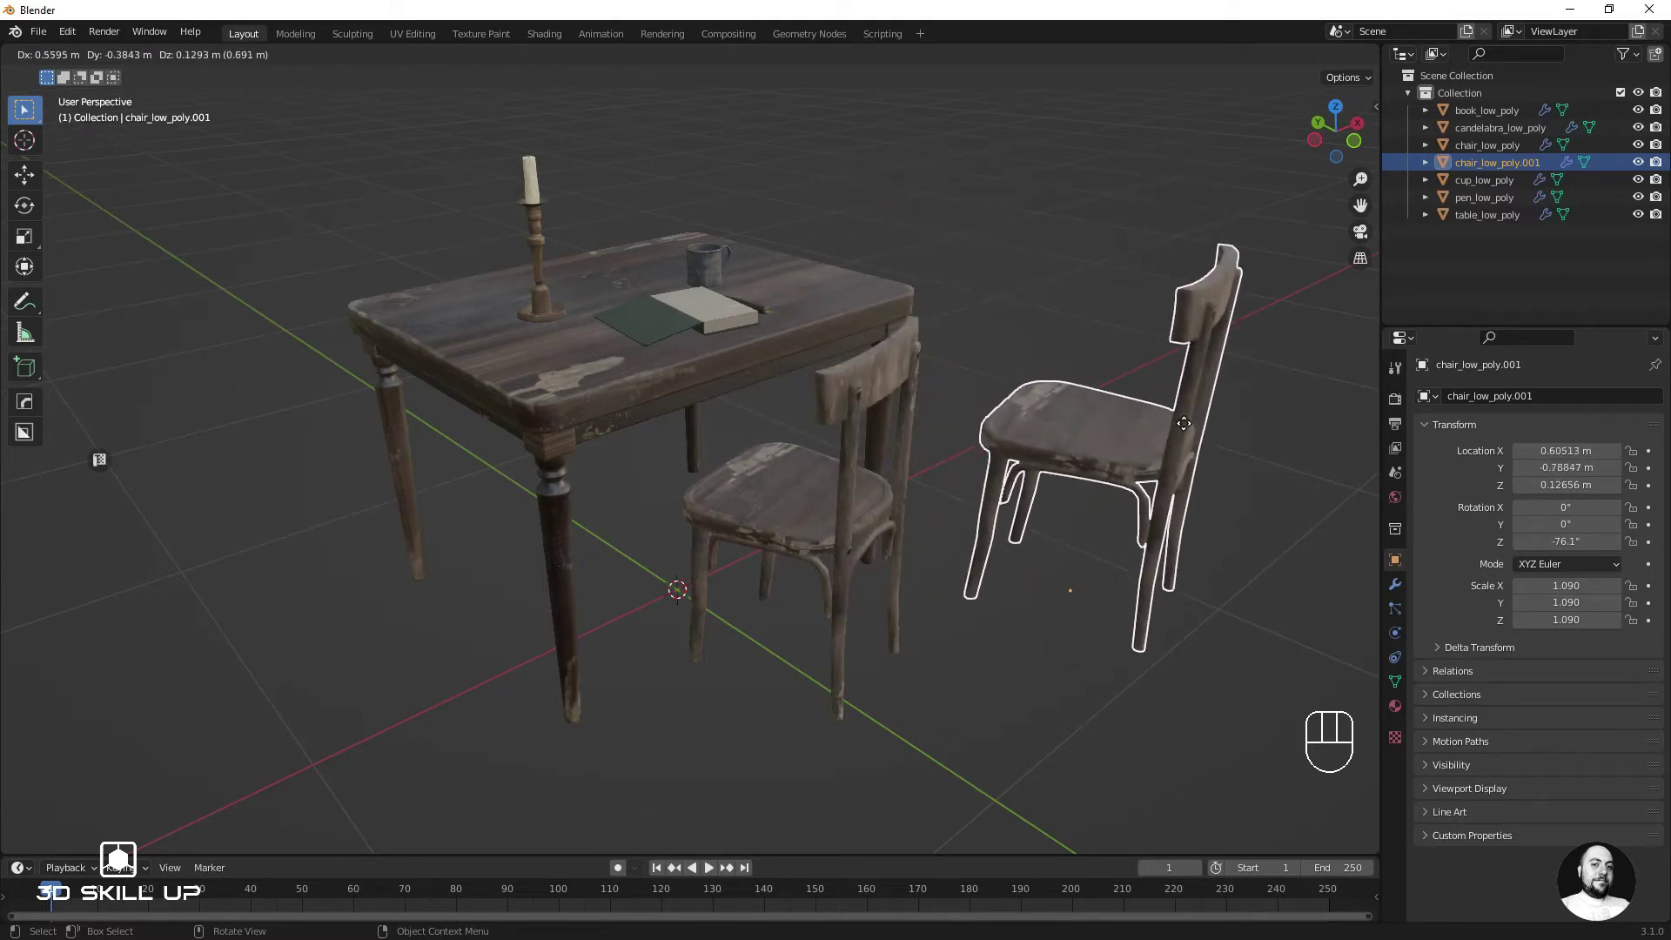
{"action": "left_click", "coordinate": [1179, 425]}
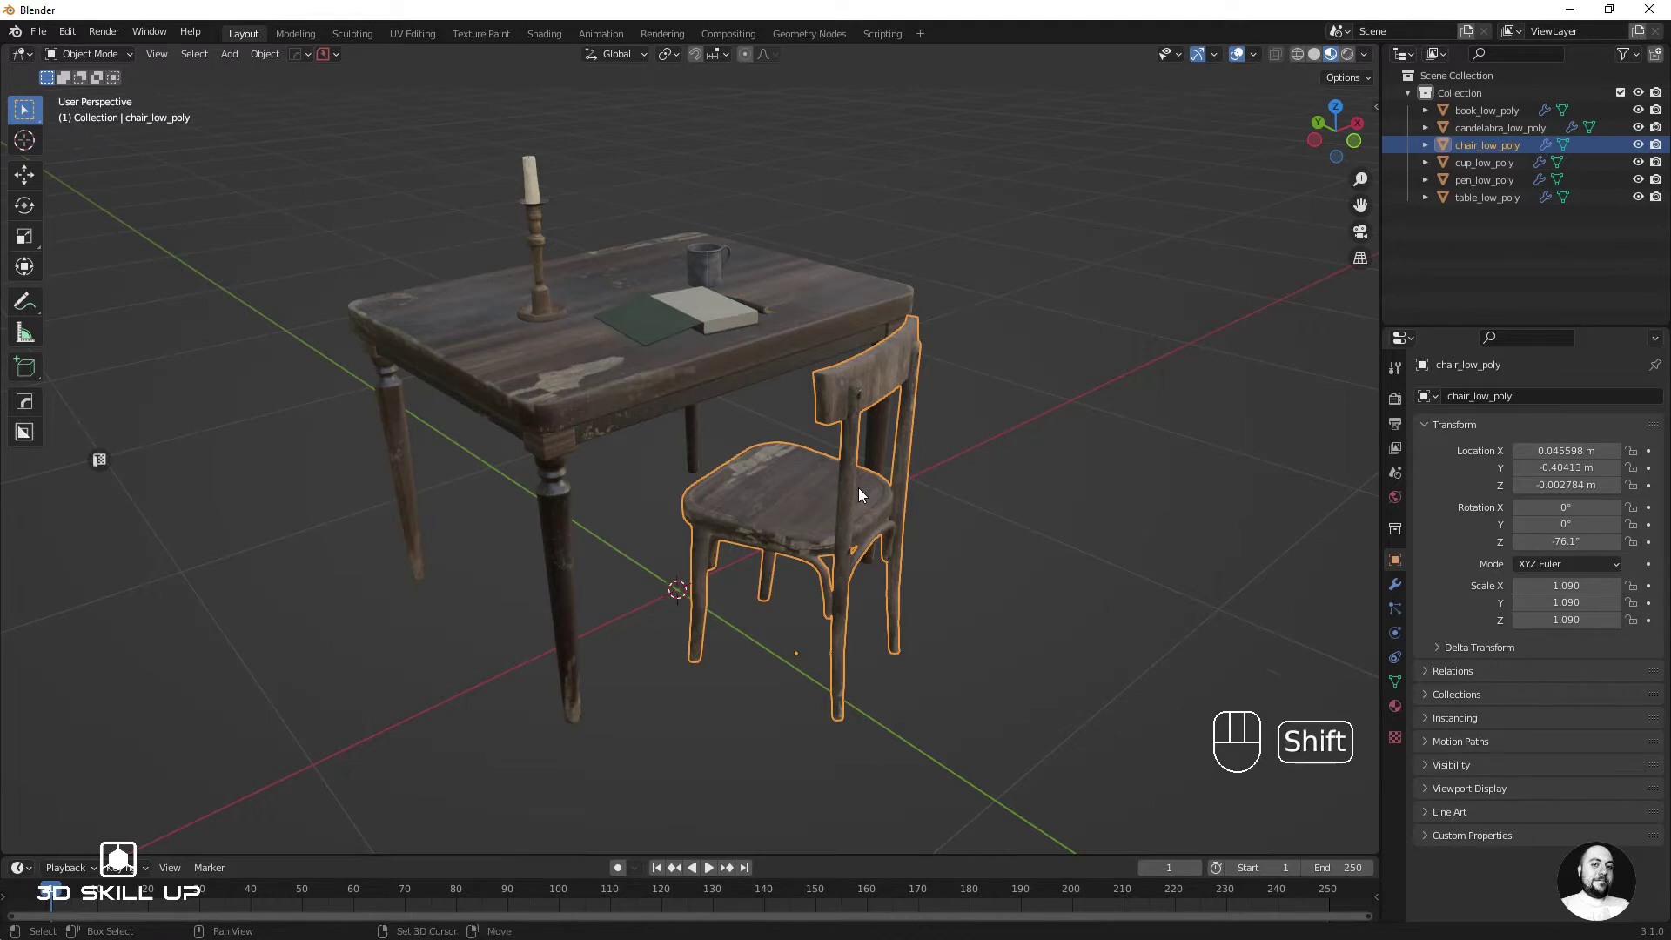
{"action": "key", "text": "shift+d"}
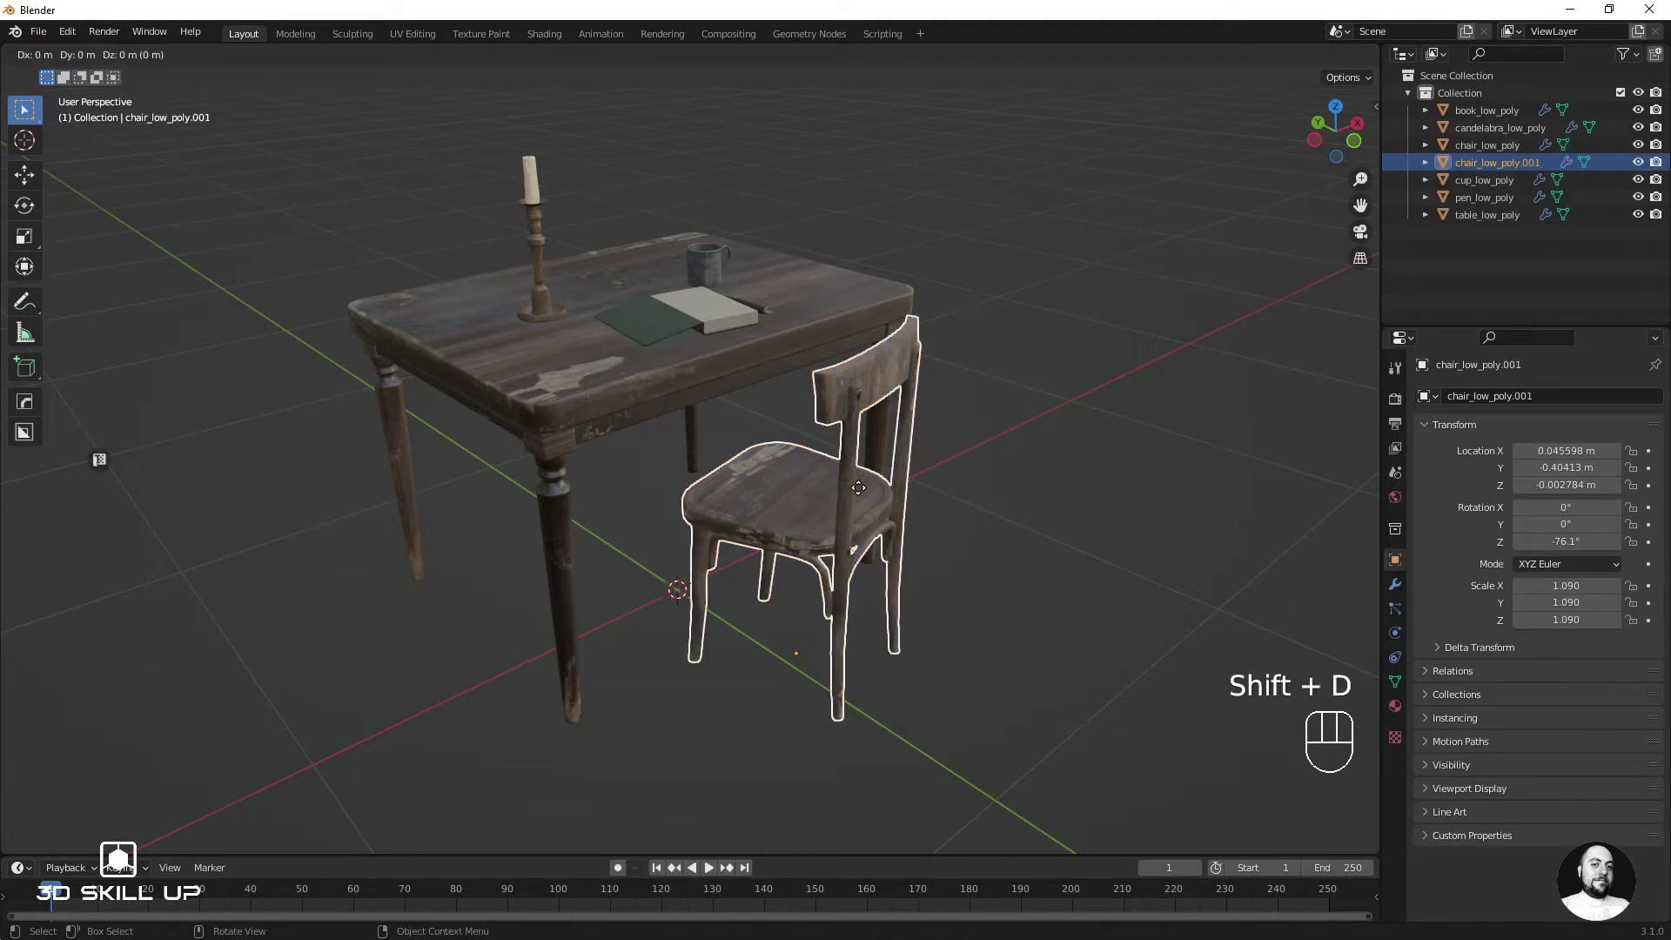
{"action": "key", "text": "Escape"}
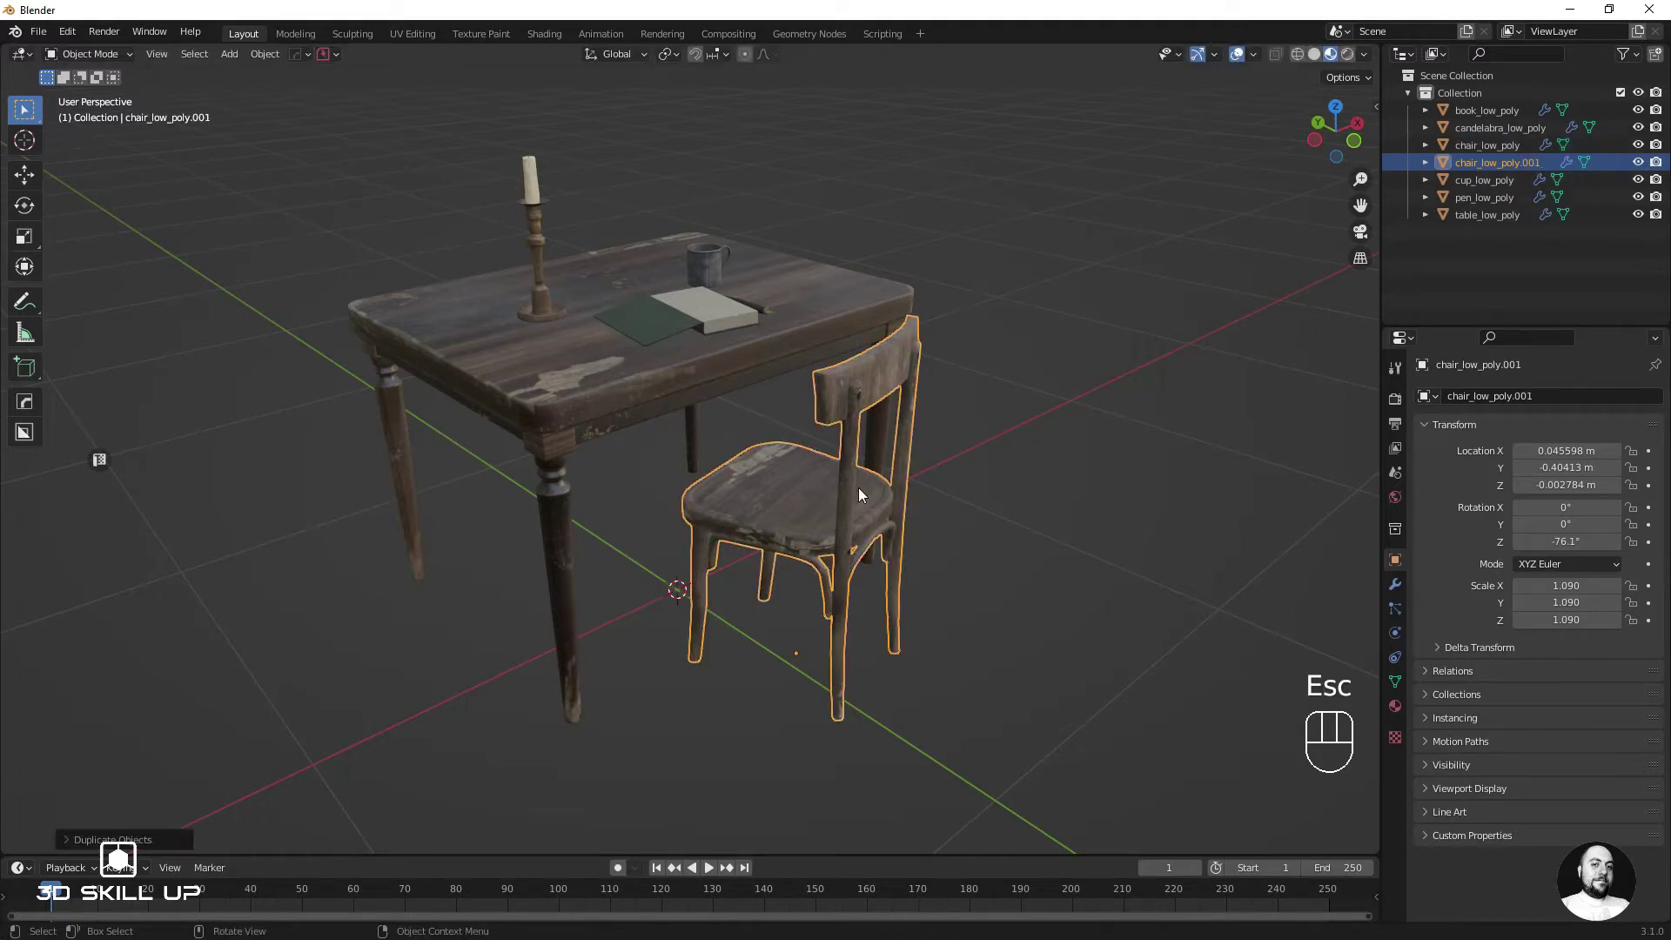
Step: Undo the extra chair and show its Object Data properties so only the original remains
{"action": "key", "text": "g"}
{"action": "left_click", "coordinate": [864, 490]}
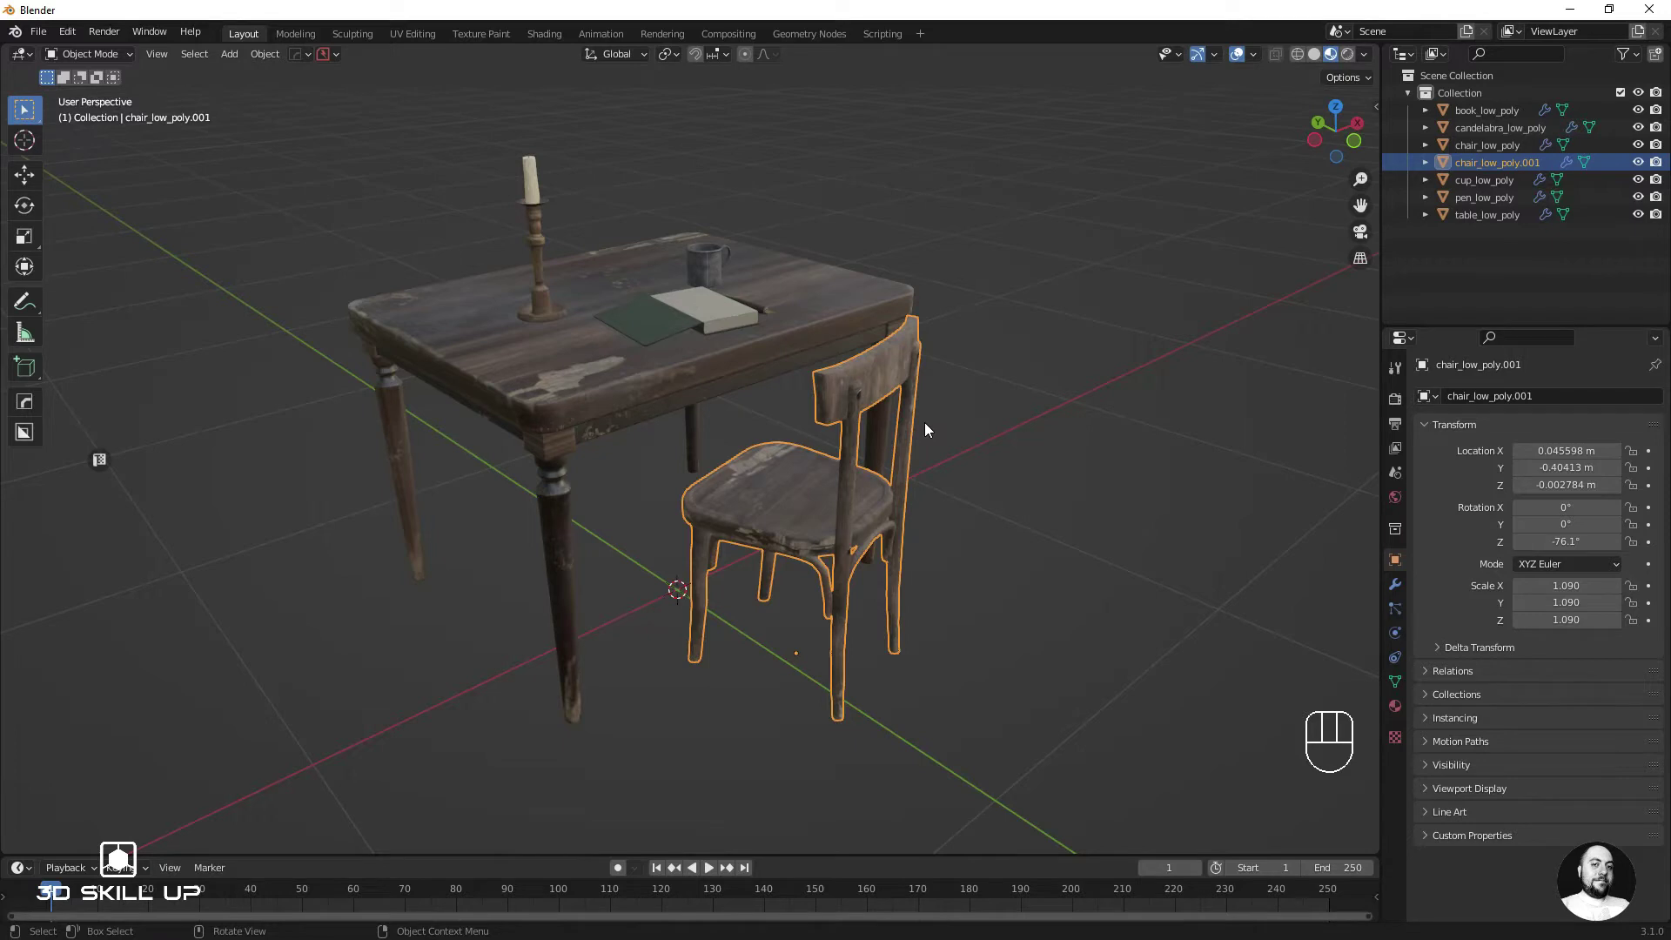
{"action": "left_click_drag", "start_coordinate": [261, 56], "coordinate": [883, 516]}
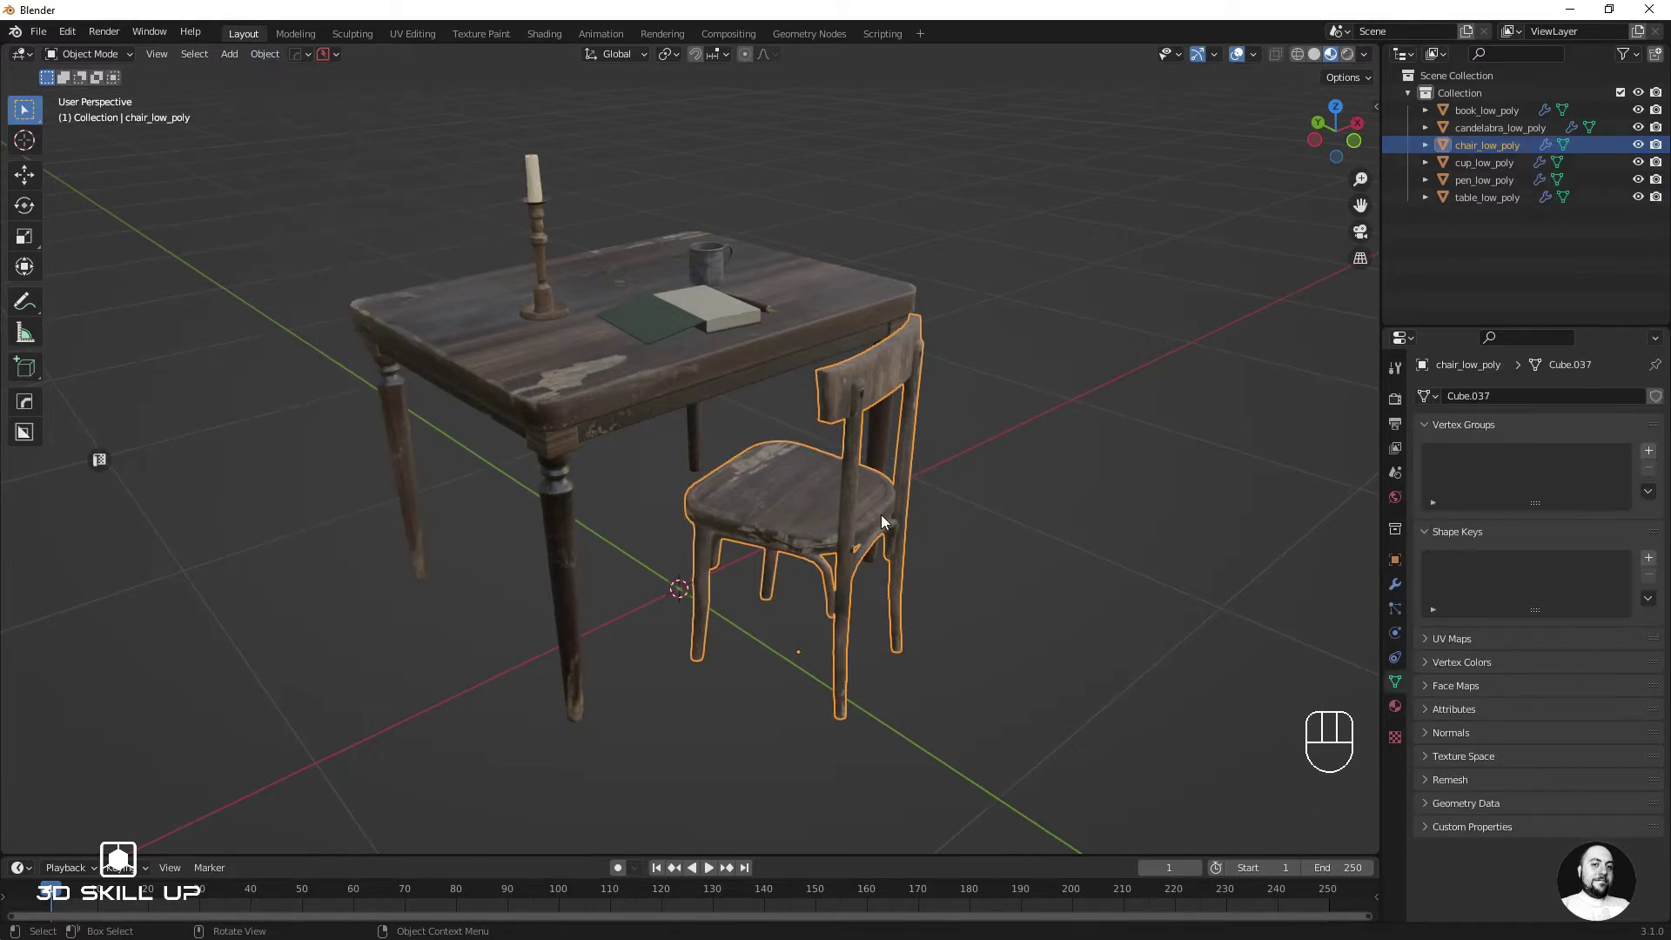
Step: Duplicate the chair with Shift+D and place the copy to its right along X
{"action": "key", "text": "shift+d"}
{"action": "key", "text": "x"}
{"action": "left_click", "coordinate": [1086, 411]}
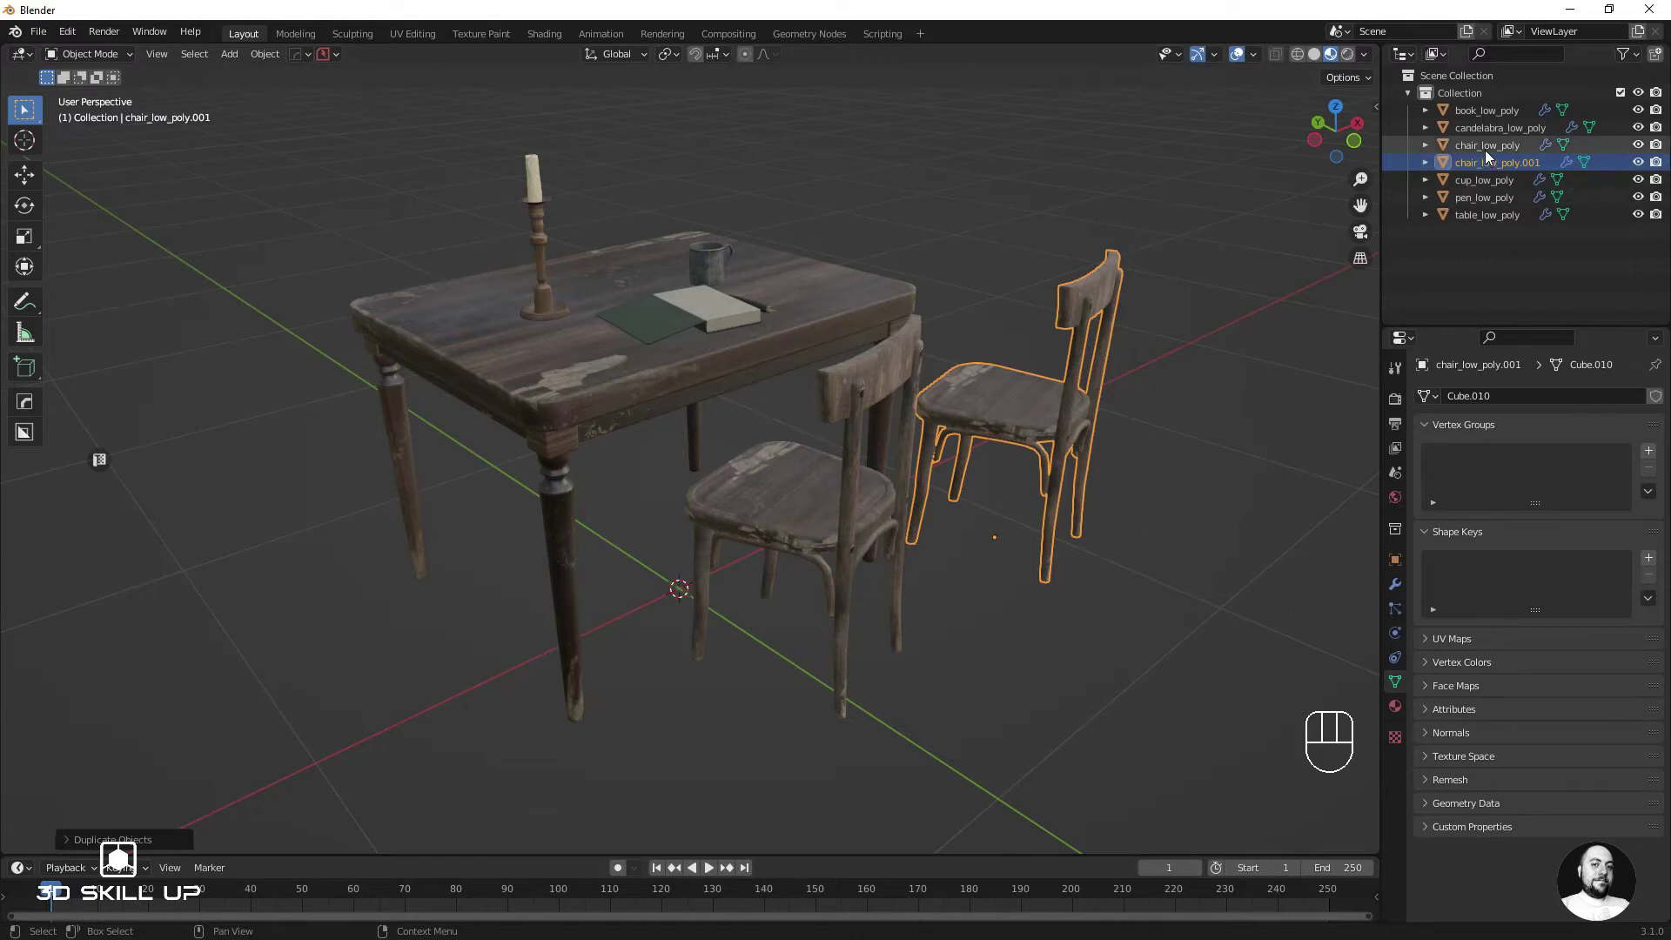
Step: Expand both chairs in the Outliner to show each has its own mesh (Cube.010 on the copy)
{"action": "left_click", "coordinate": [1488, 152]}
{"action": "left_click", "coordinate": [1429, 165]}
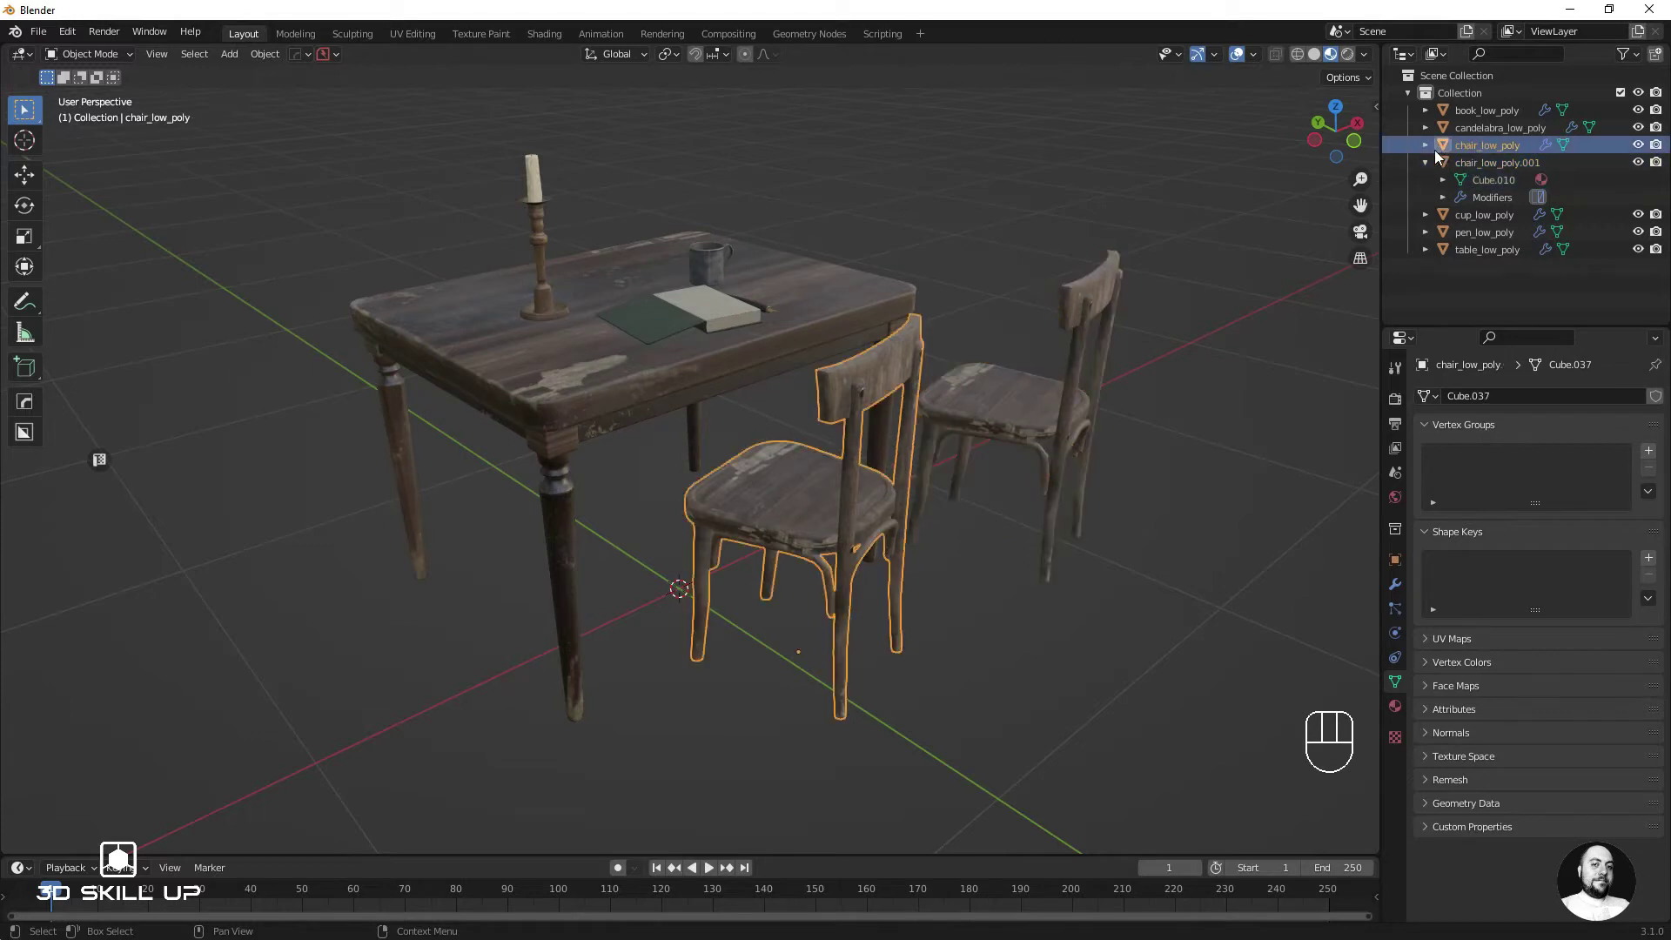
{"action": "left_click", "coordinate": [1429, 147]}
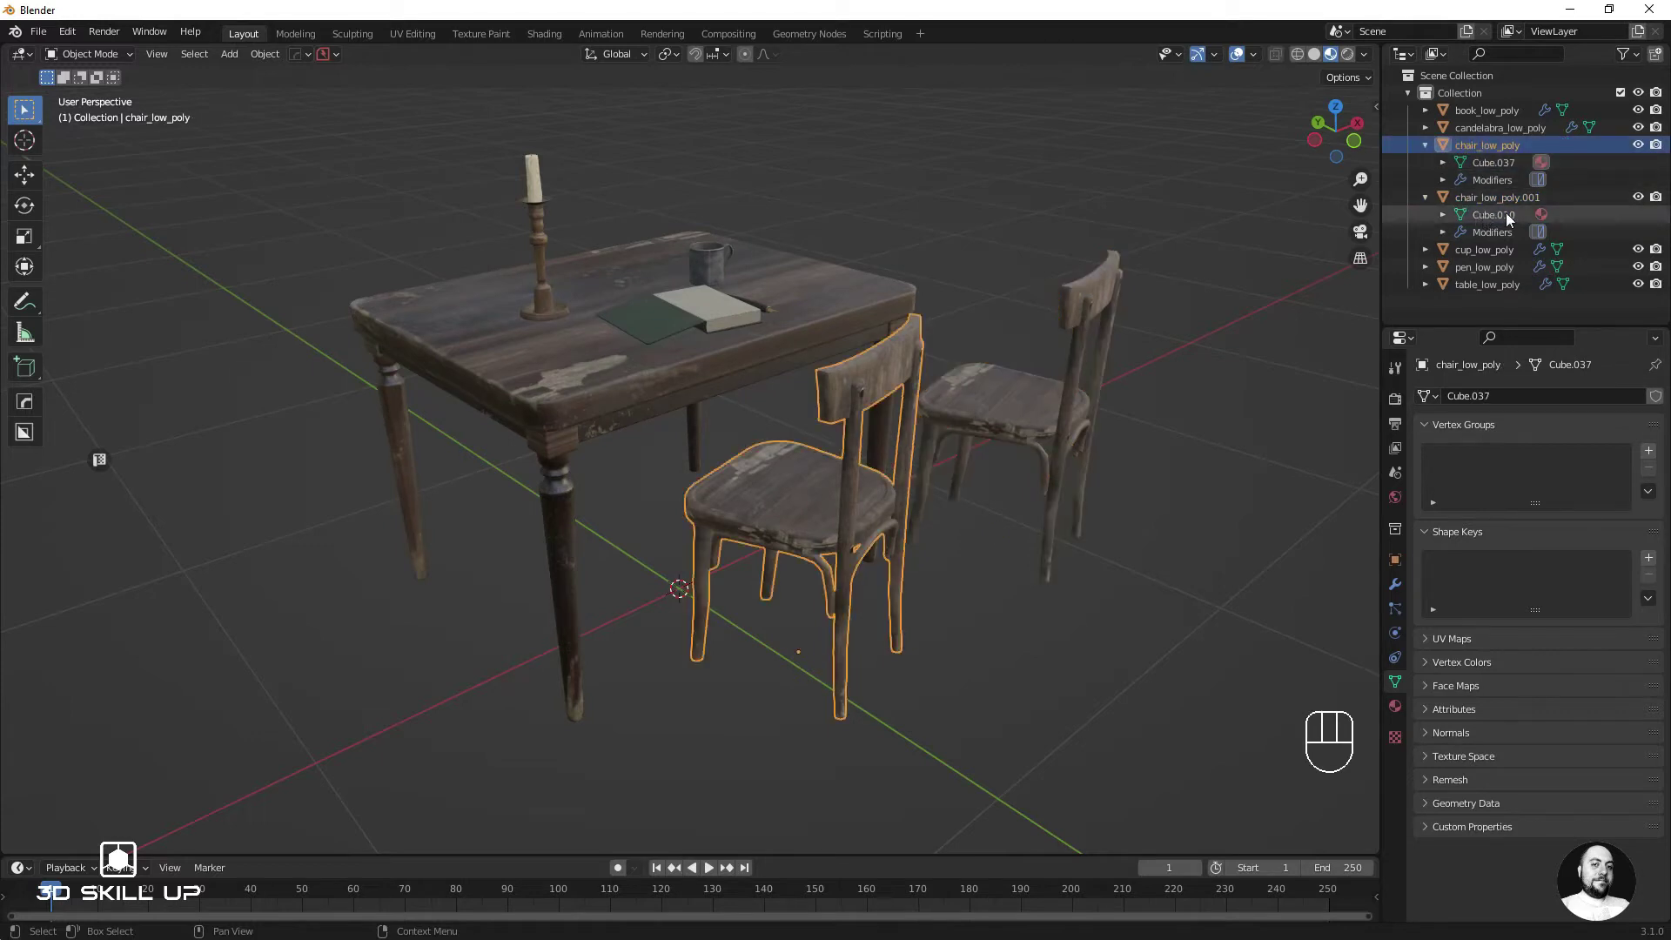
{"action": "left_click", "coordinate": [1488, 168]}
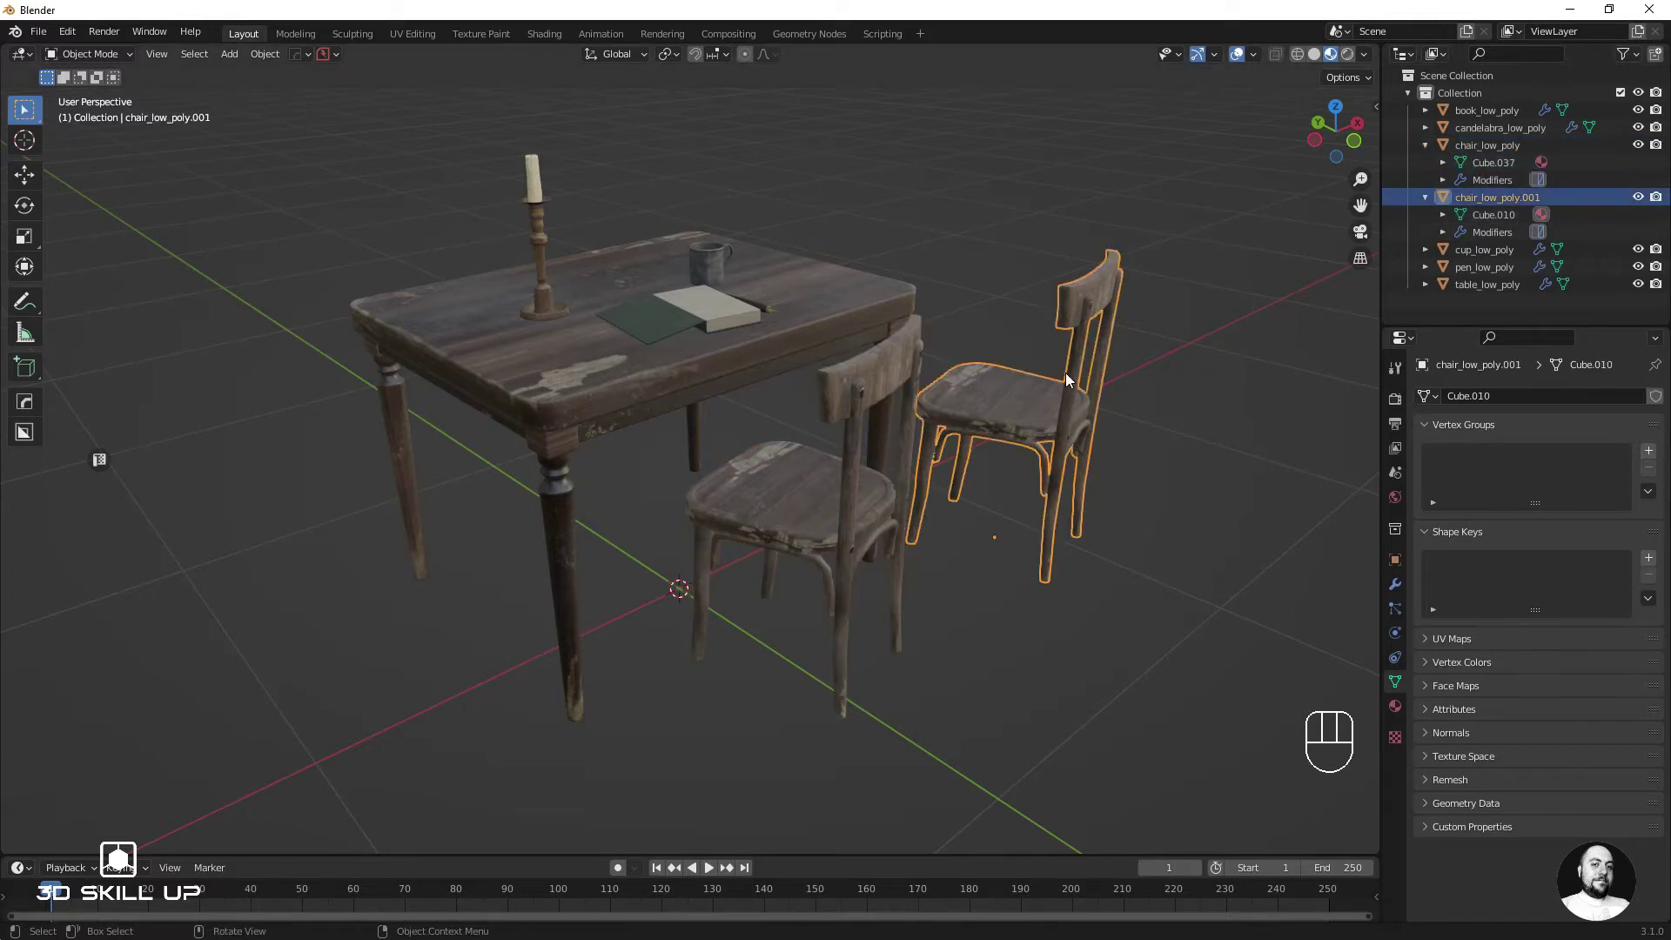
Step: Enter Edit Mode on the copied chair chair_low_poly.001 and select its whole mesh
{"action": "key", "text": "Tab"}
{"action": "key", "text": "a"}
{"action": "key", "text": "a"}
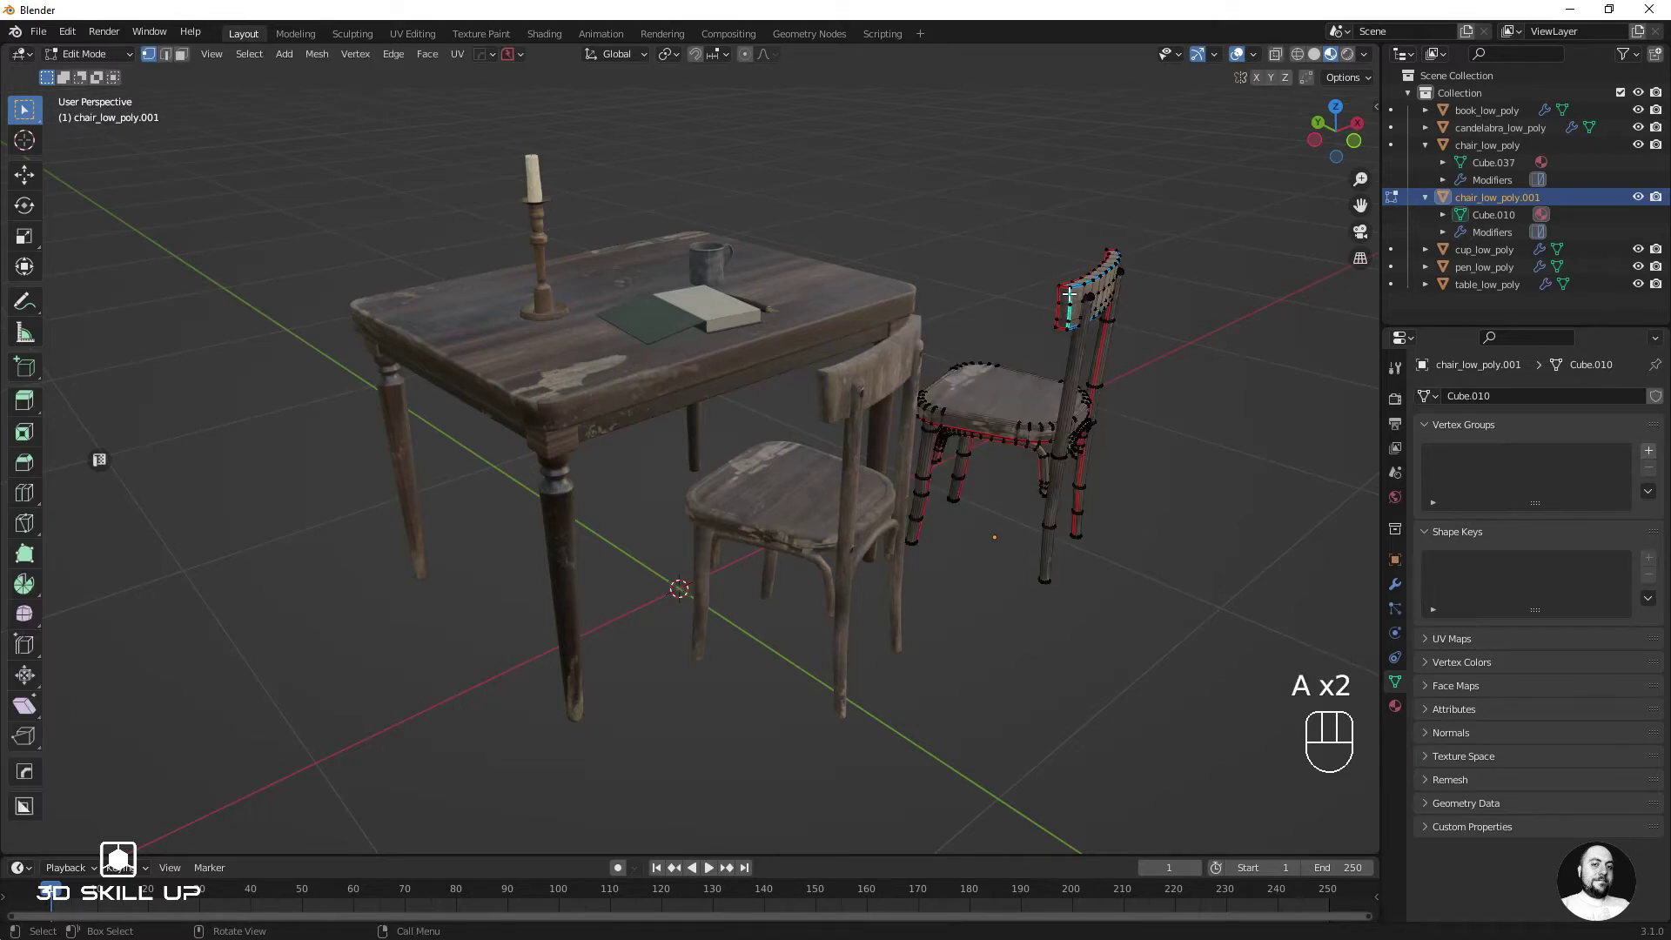
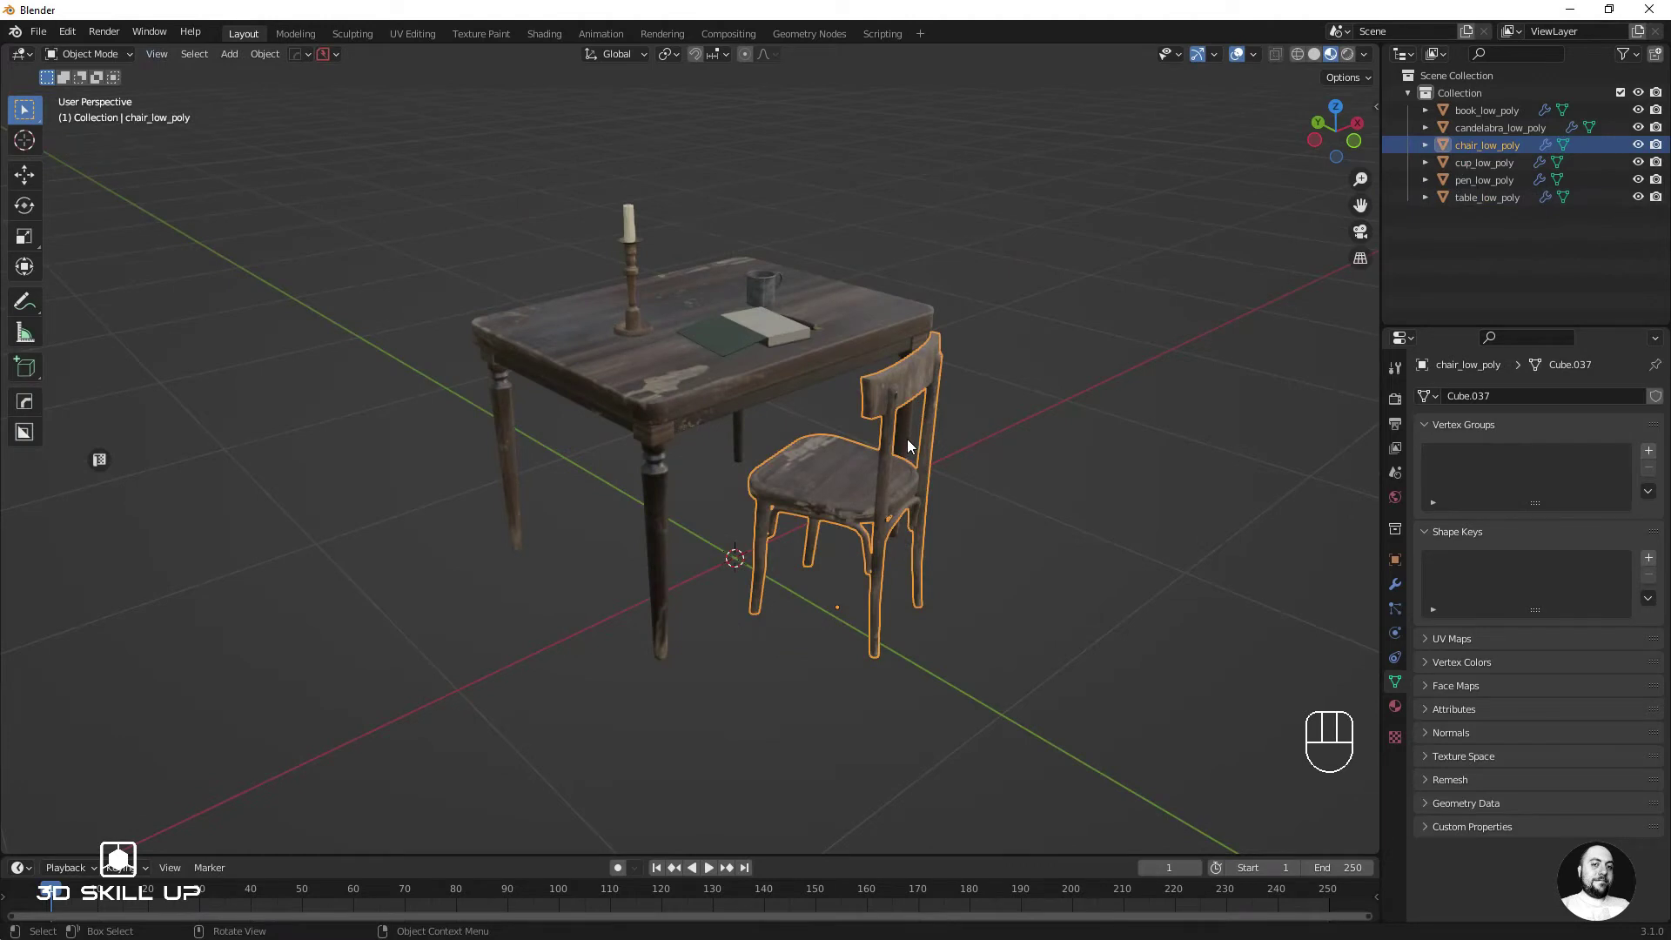
Step: Make a linked duplicate of the chair with Alt+D and place it to the right along X
{"action": "key", "text": "alt+d"}
{"action": "key", "text": "x"}
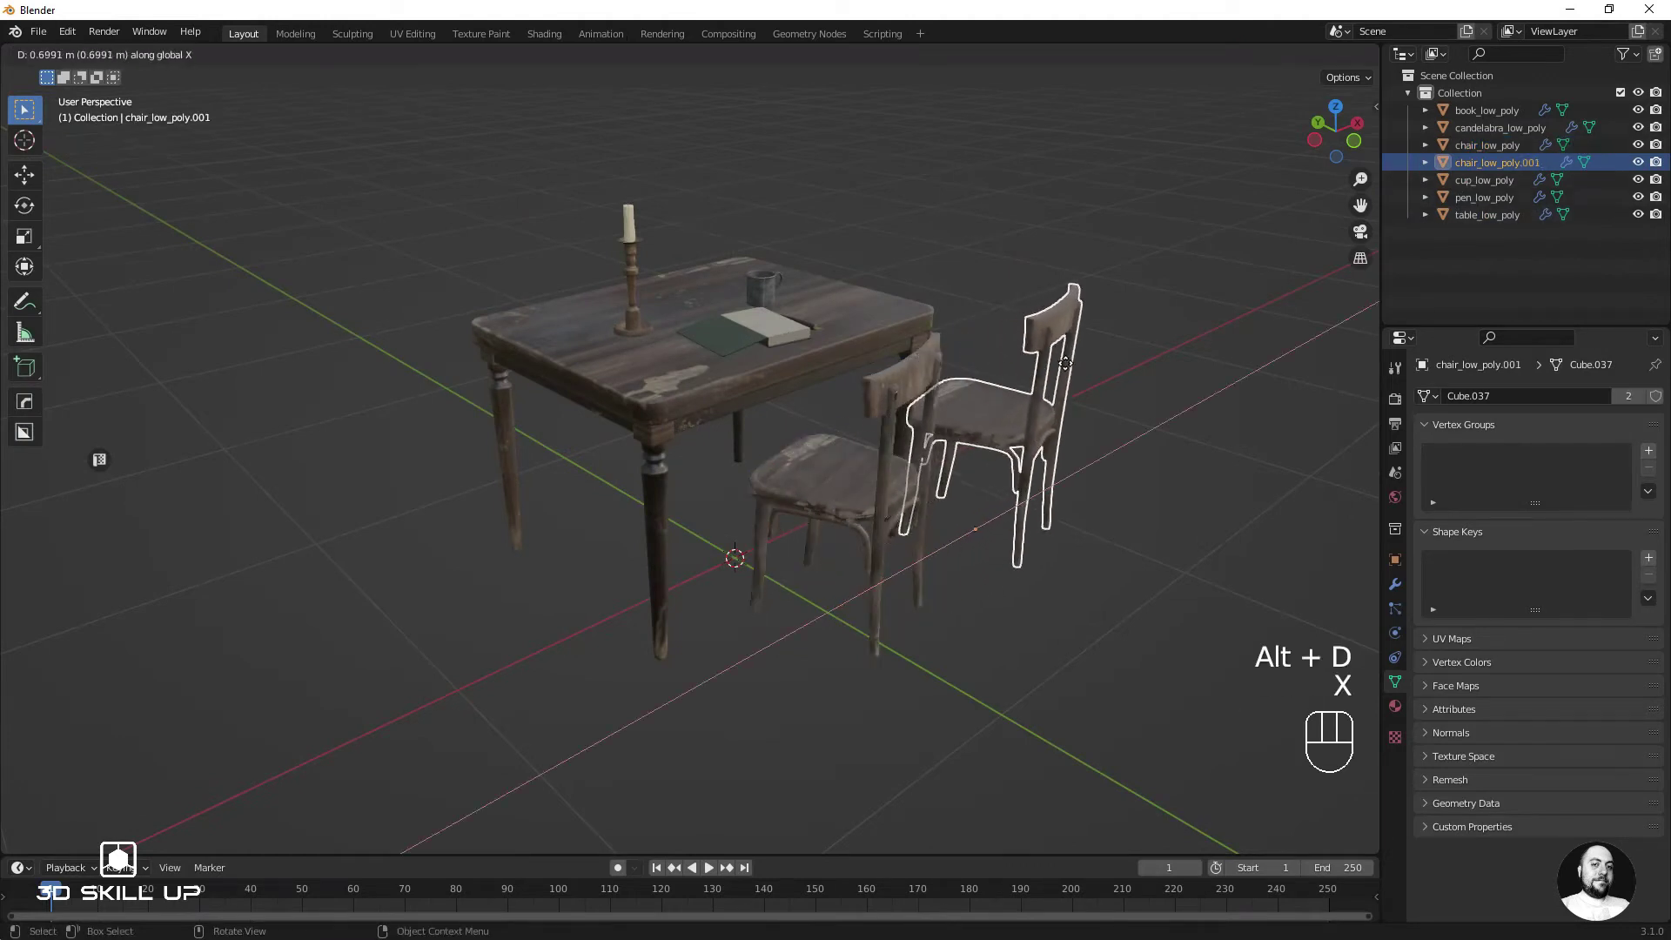
{"action": "left_click", "coordinate": [1079, 358]}
Step: Expand both chairs in the Outliner to confirm they share the Cube.037 mesh
{"action": "left_click_drag", "start_coordinate": [263, 54], "coordinate": [896, 303]}
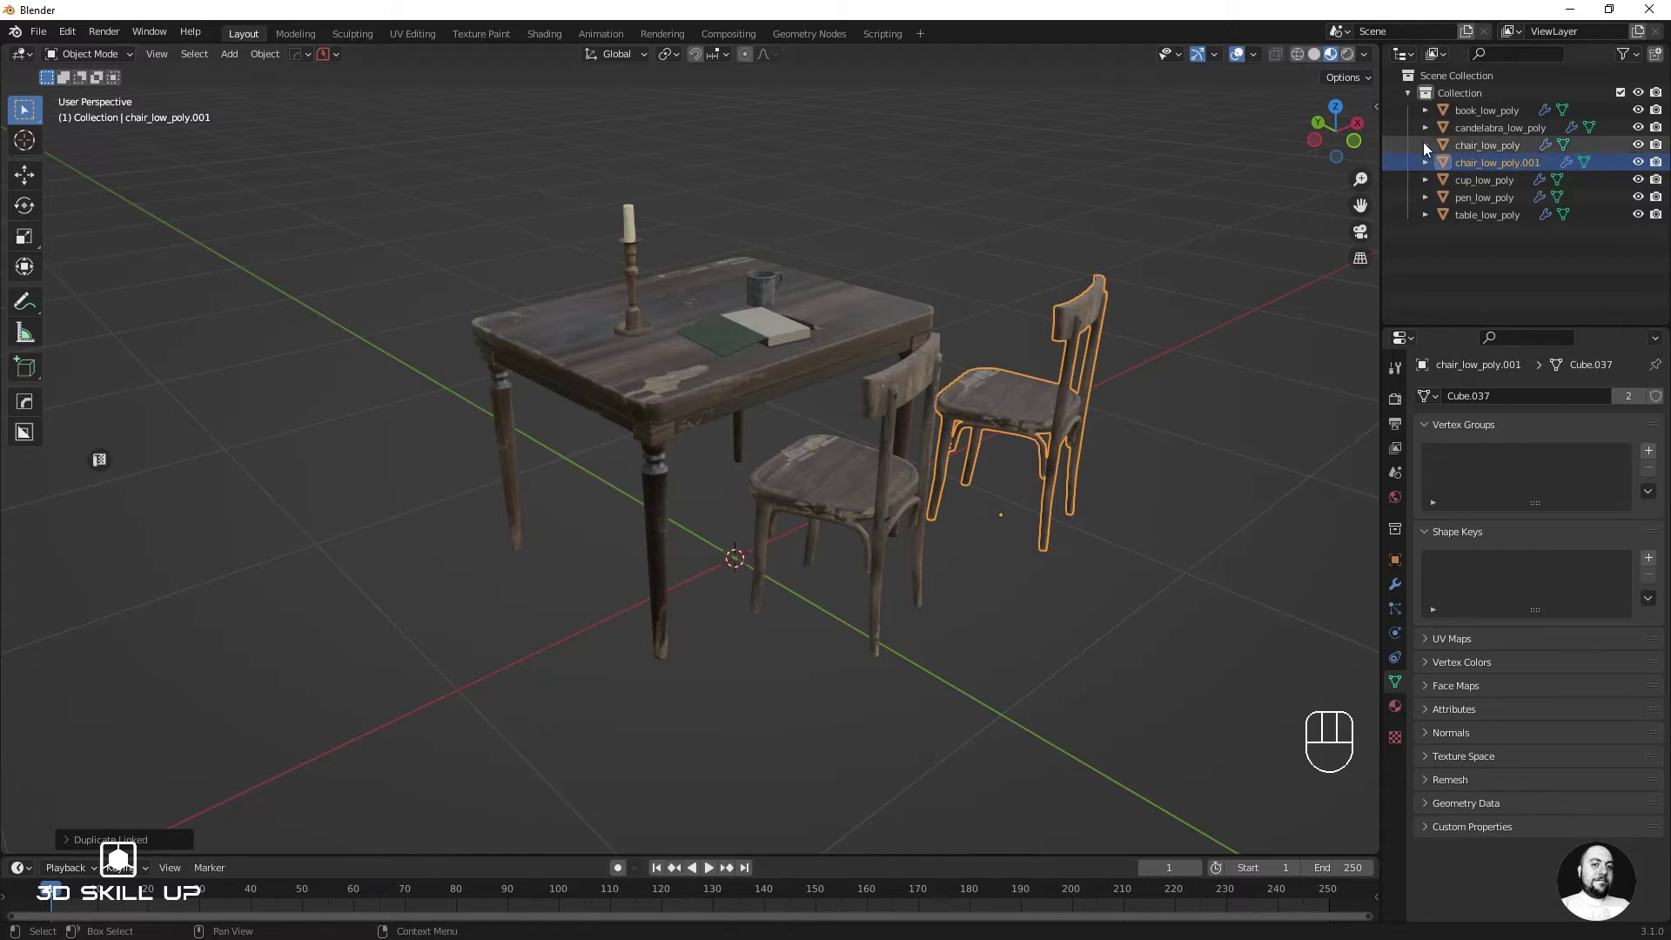
{"action": "left_click", "coordinate": [1425, 144]}
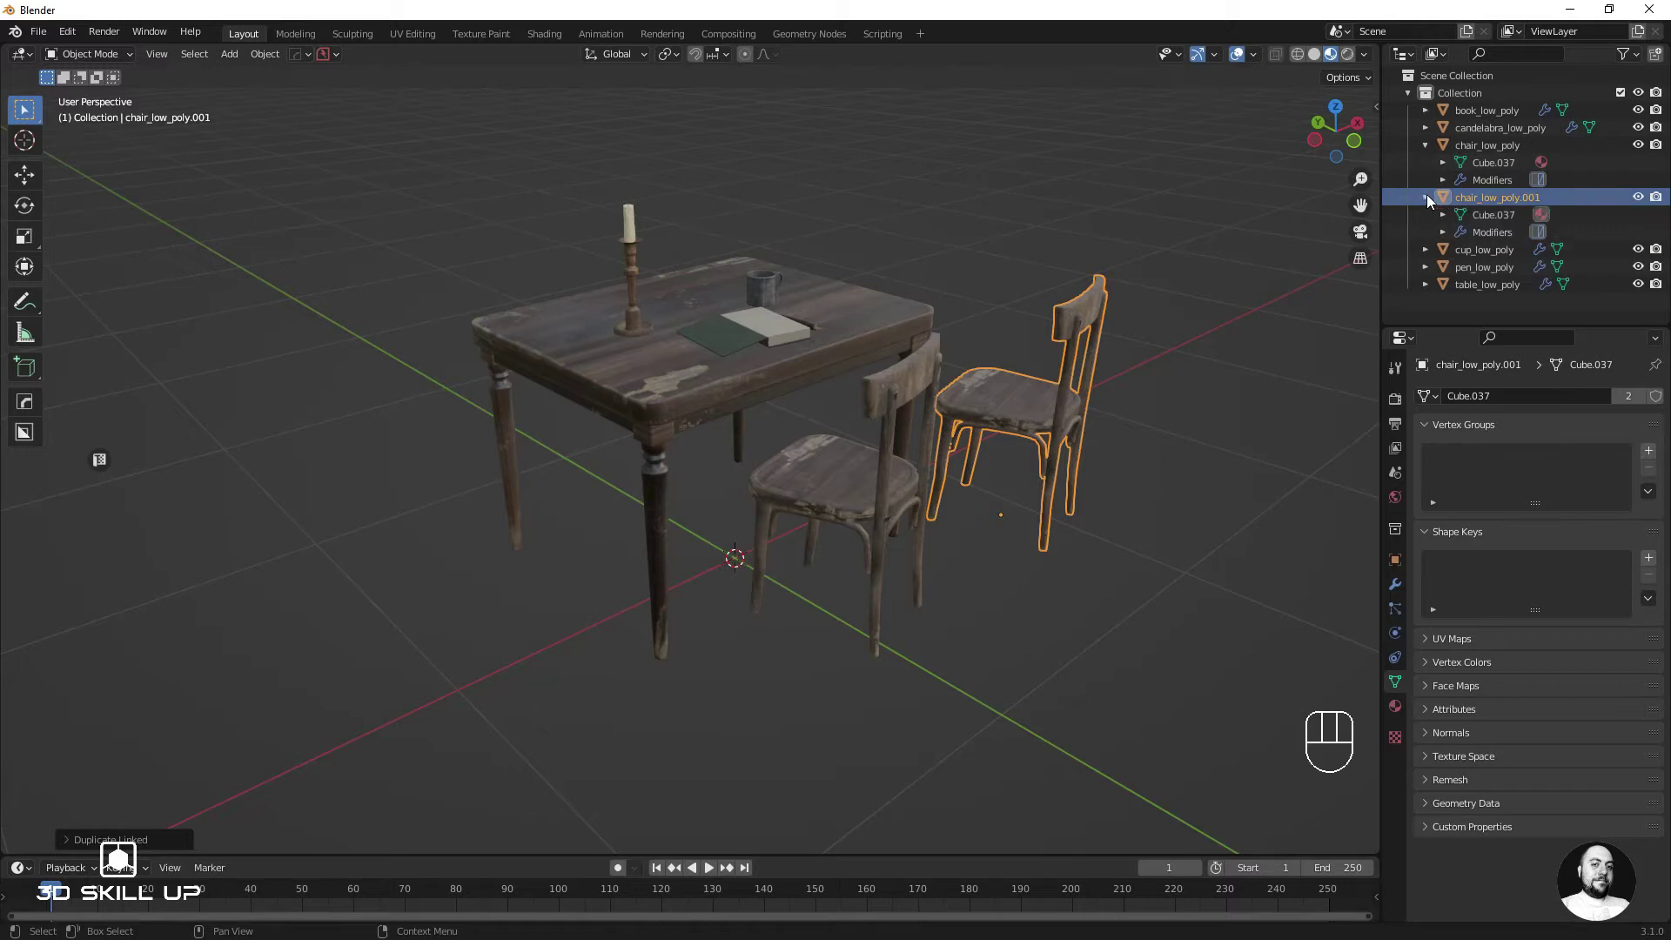
{"action": "left_click", "coordinate": [1478, 218]}
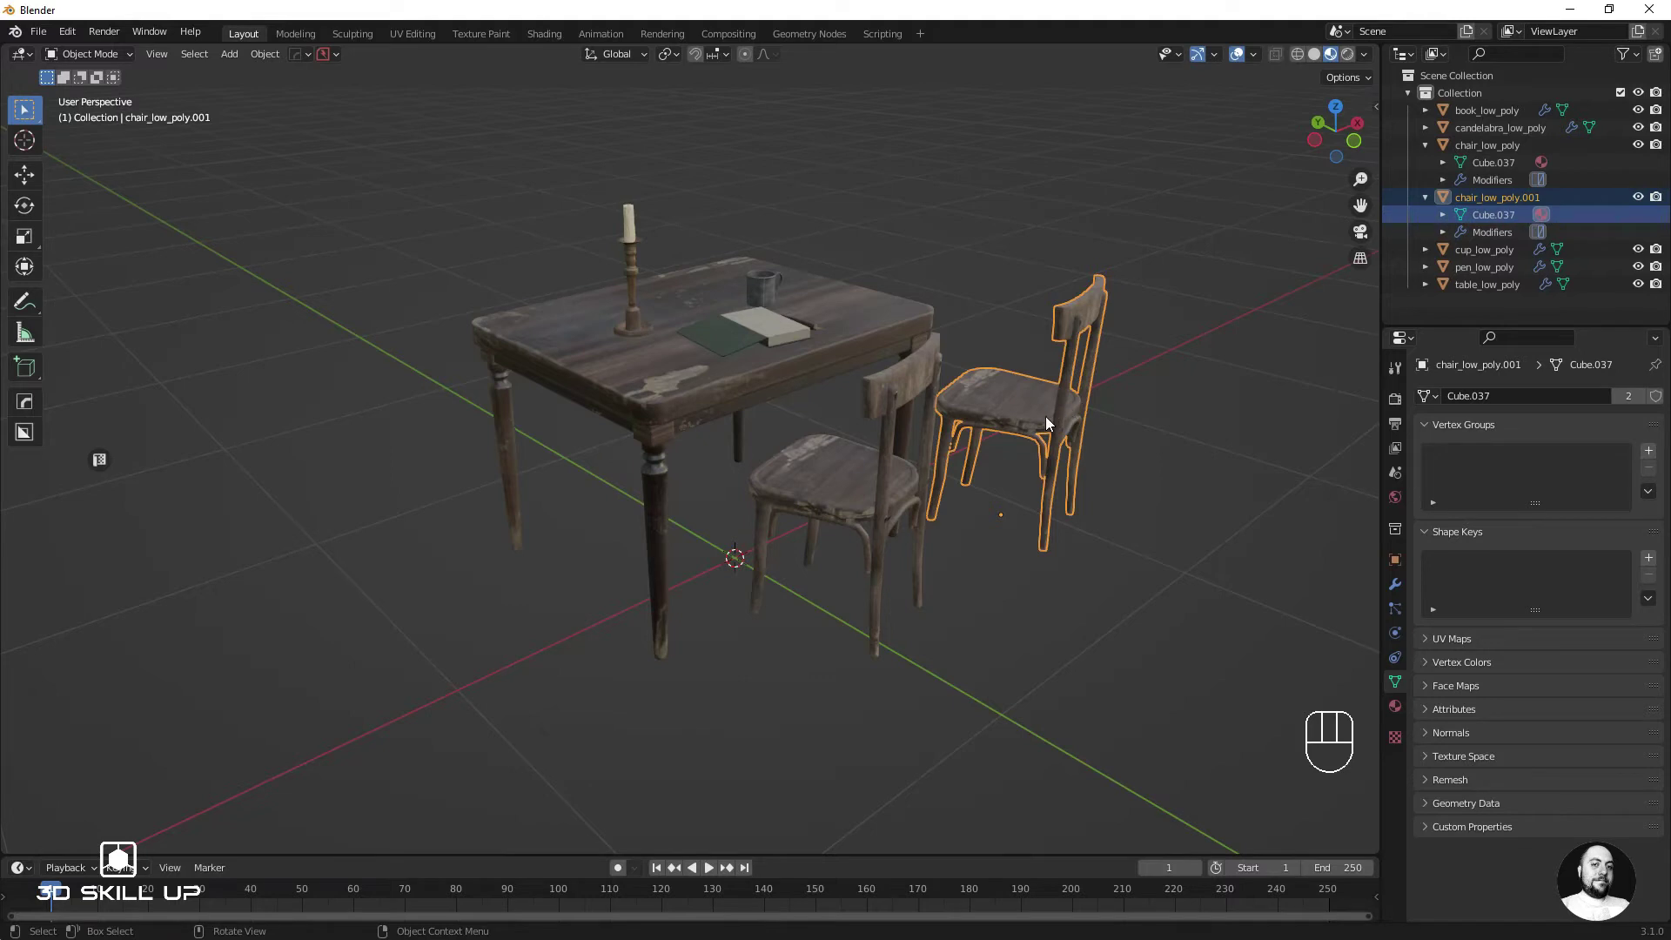
Step: In Edit Mode select one leg of the linked chair with L, move it to show both chairs change, then undo
{"action": "key", "text": "Tab"}
{"action": "key", "text": "a"}
{"action": "key", "text": "a"}
{"action": "key", "text": "l"}
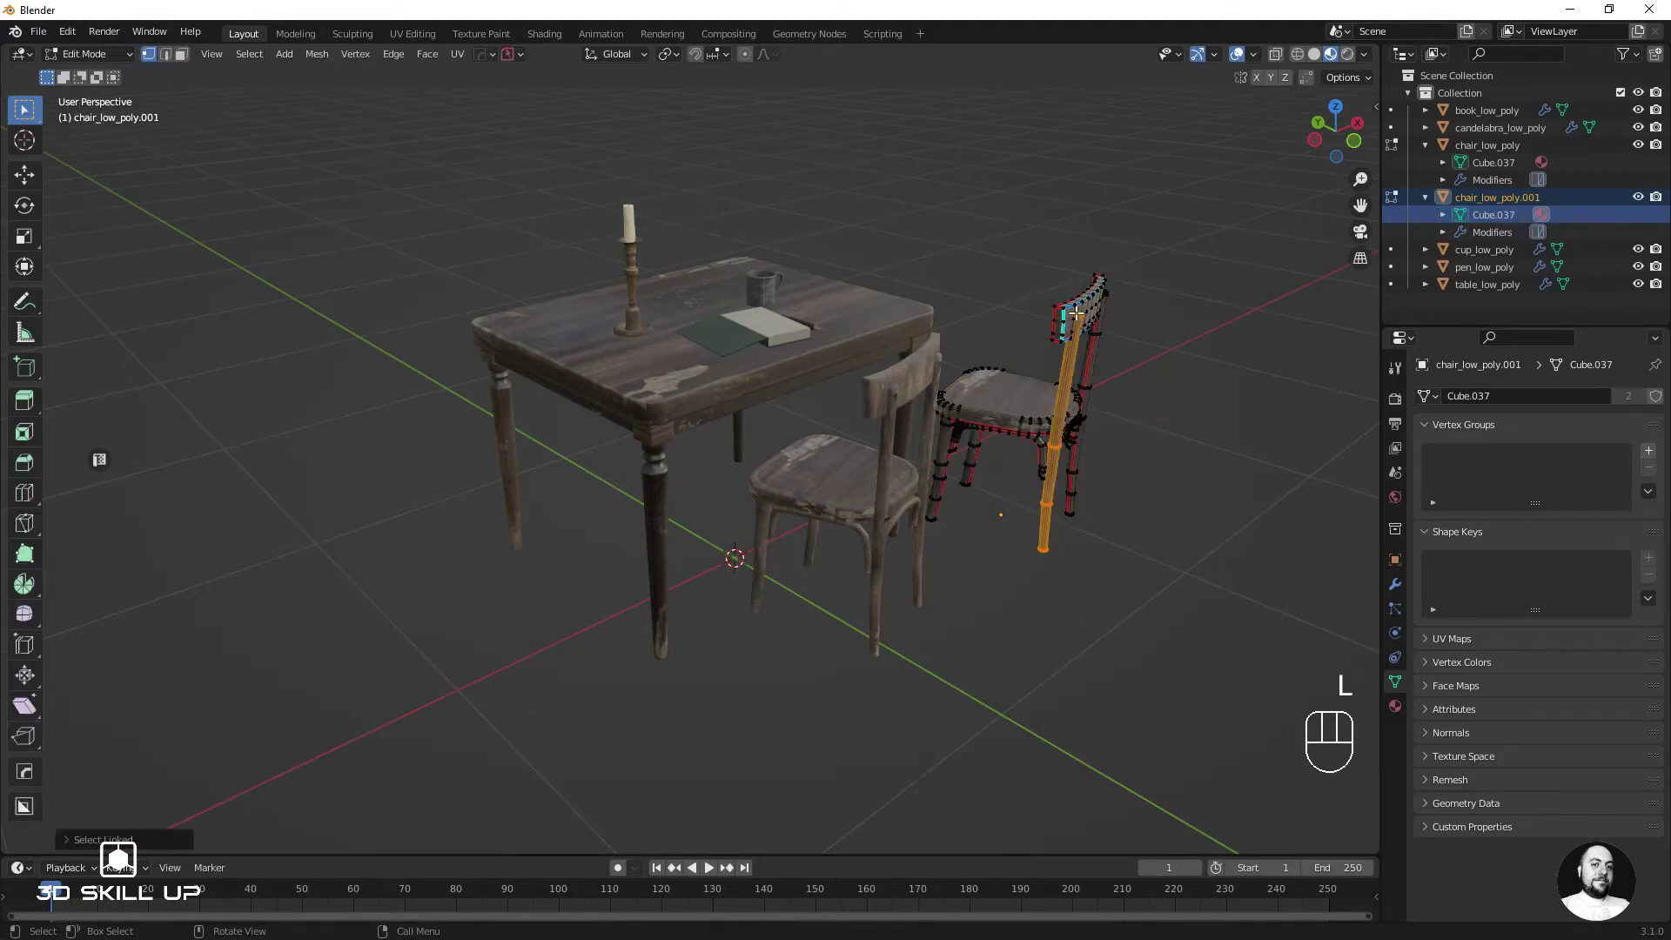
{"action": "key", "text": "g"}
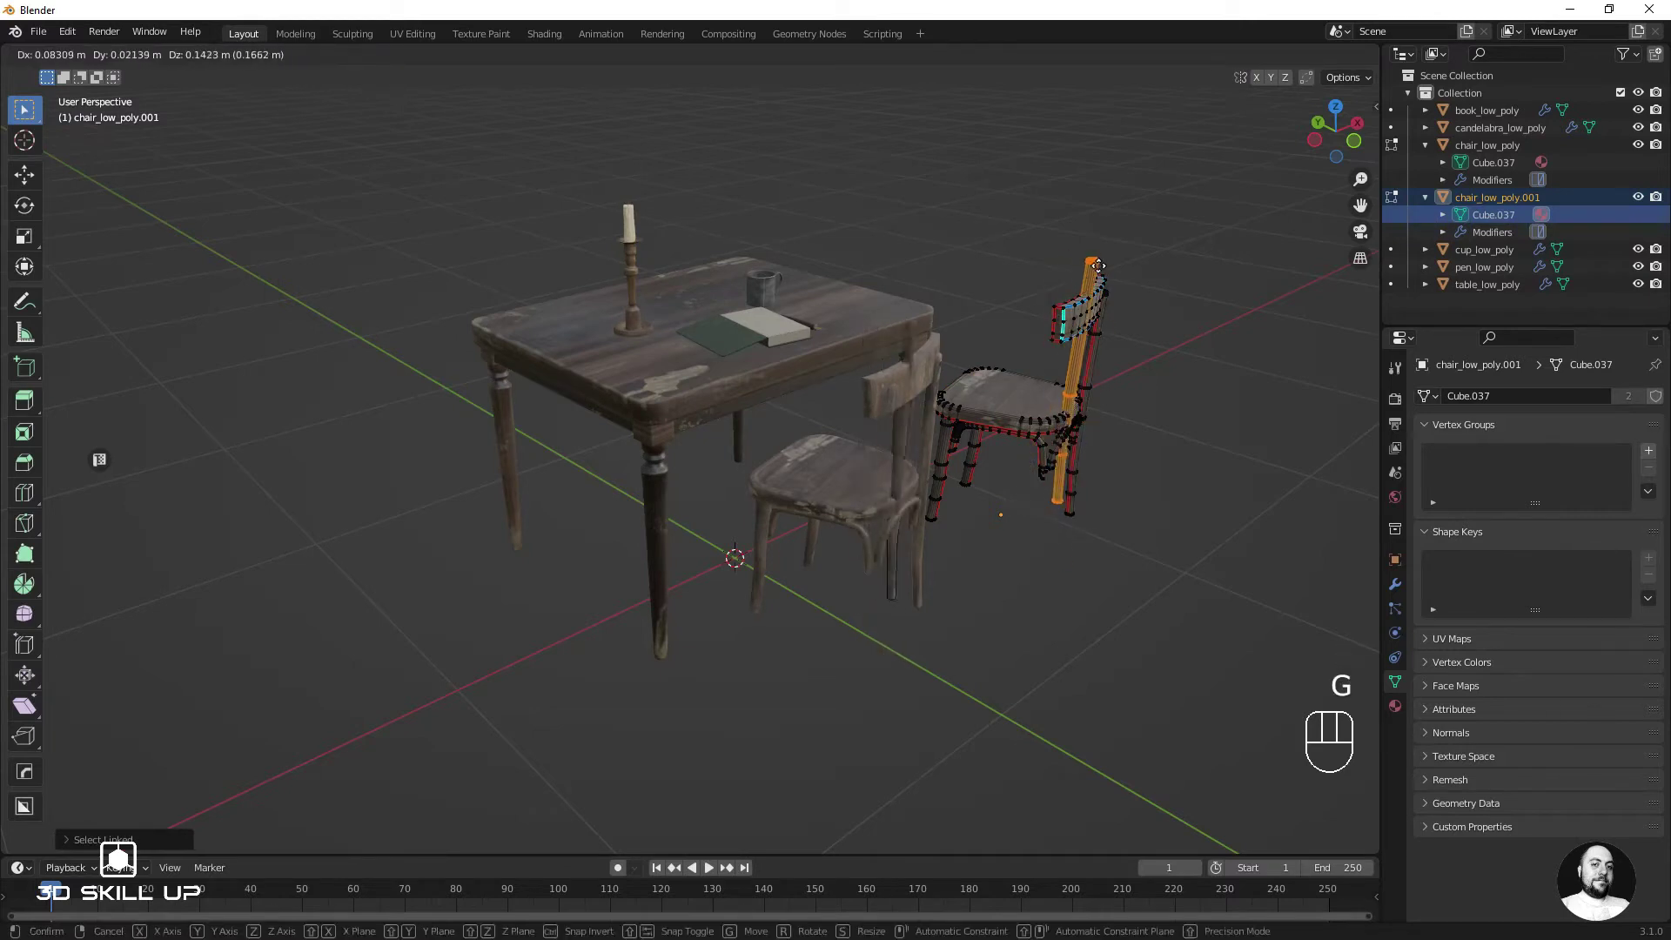
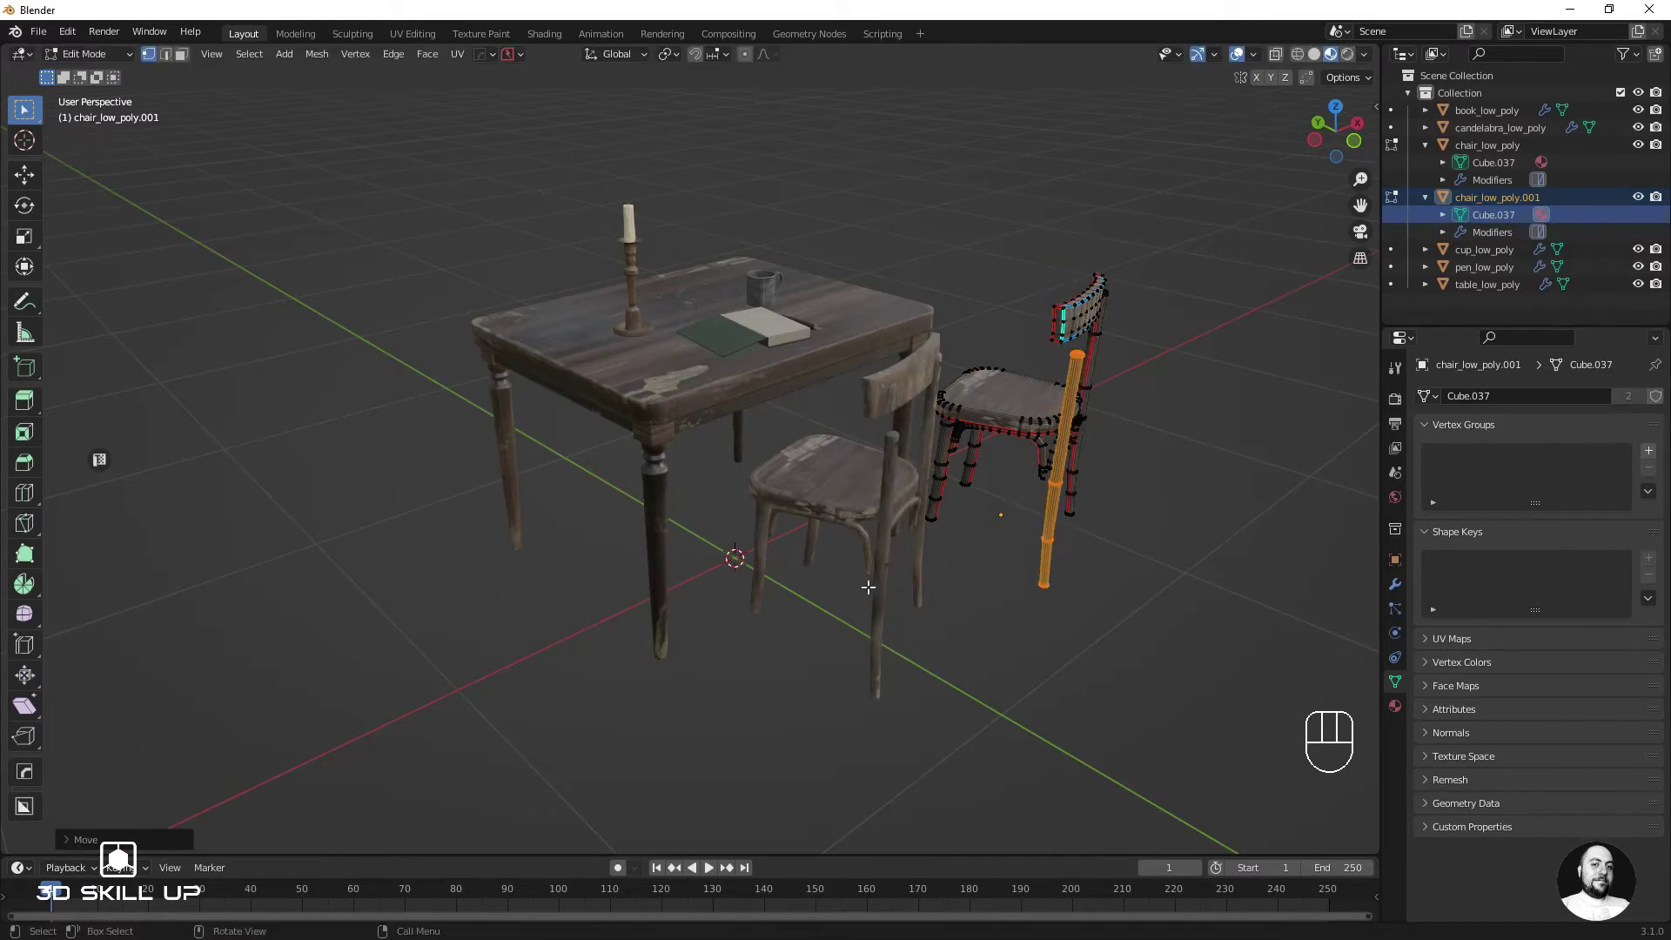
{"action": "key", "text": "ctrl+z"}
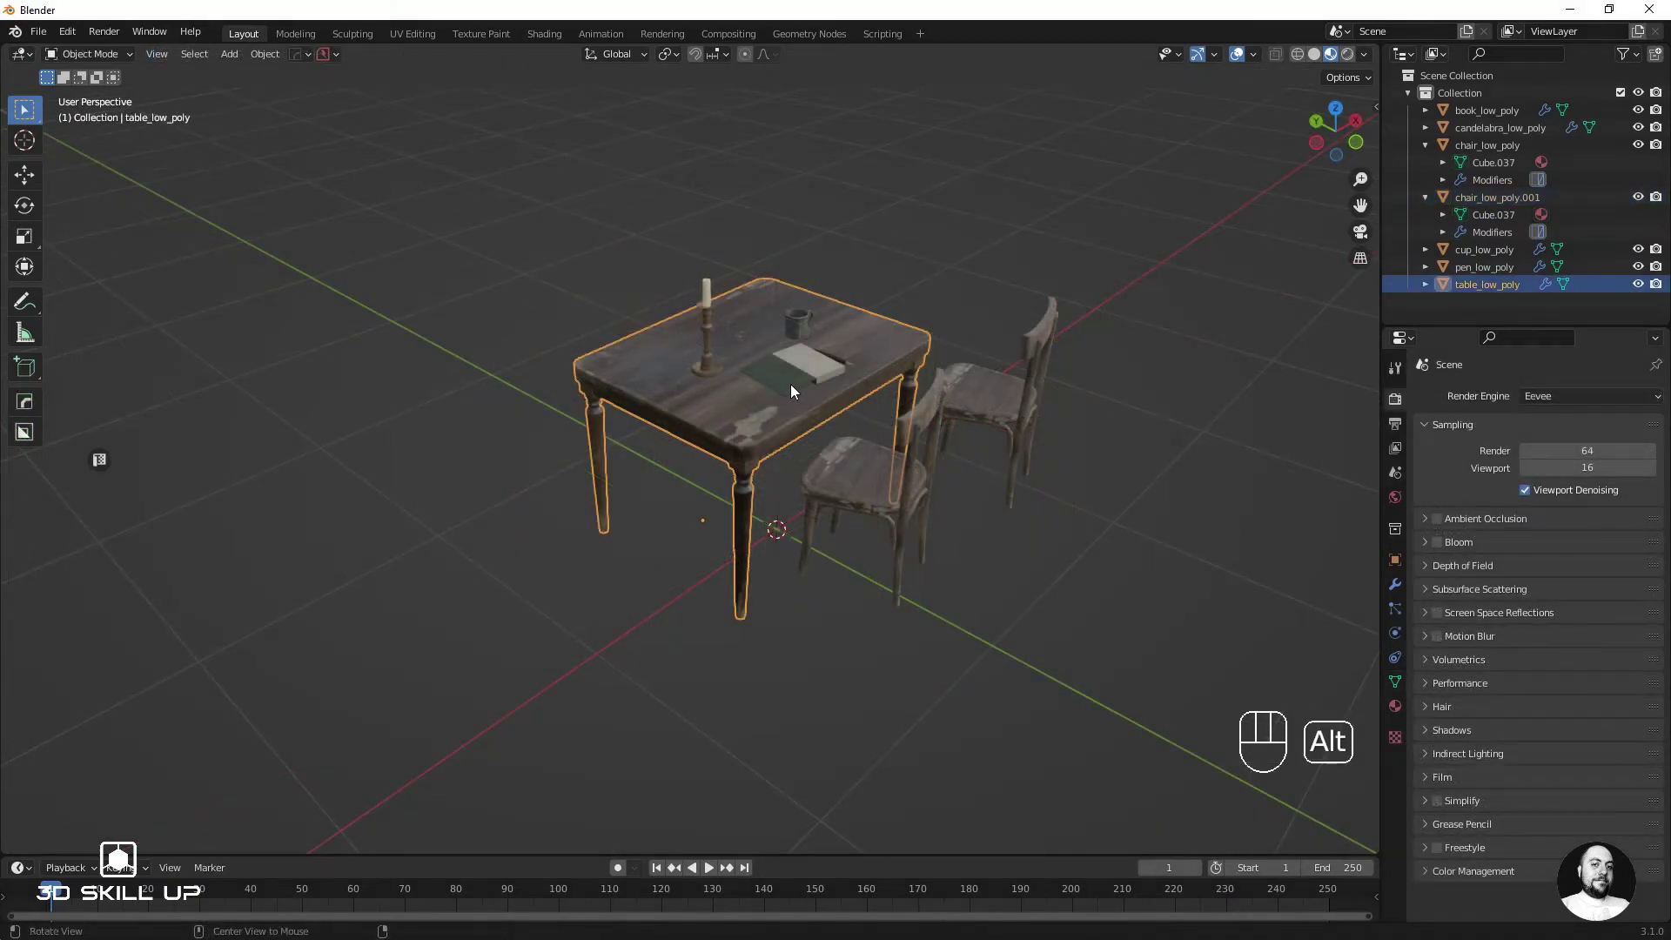
{"action": "key", "text": "alt+d"}
{"action": "key", "text": "x"}
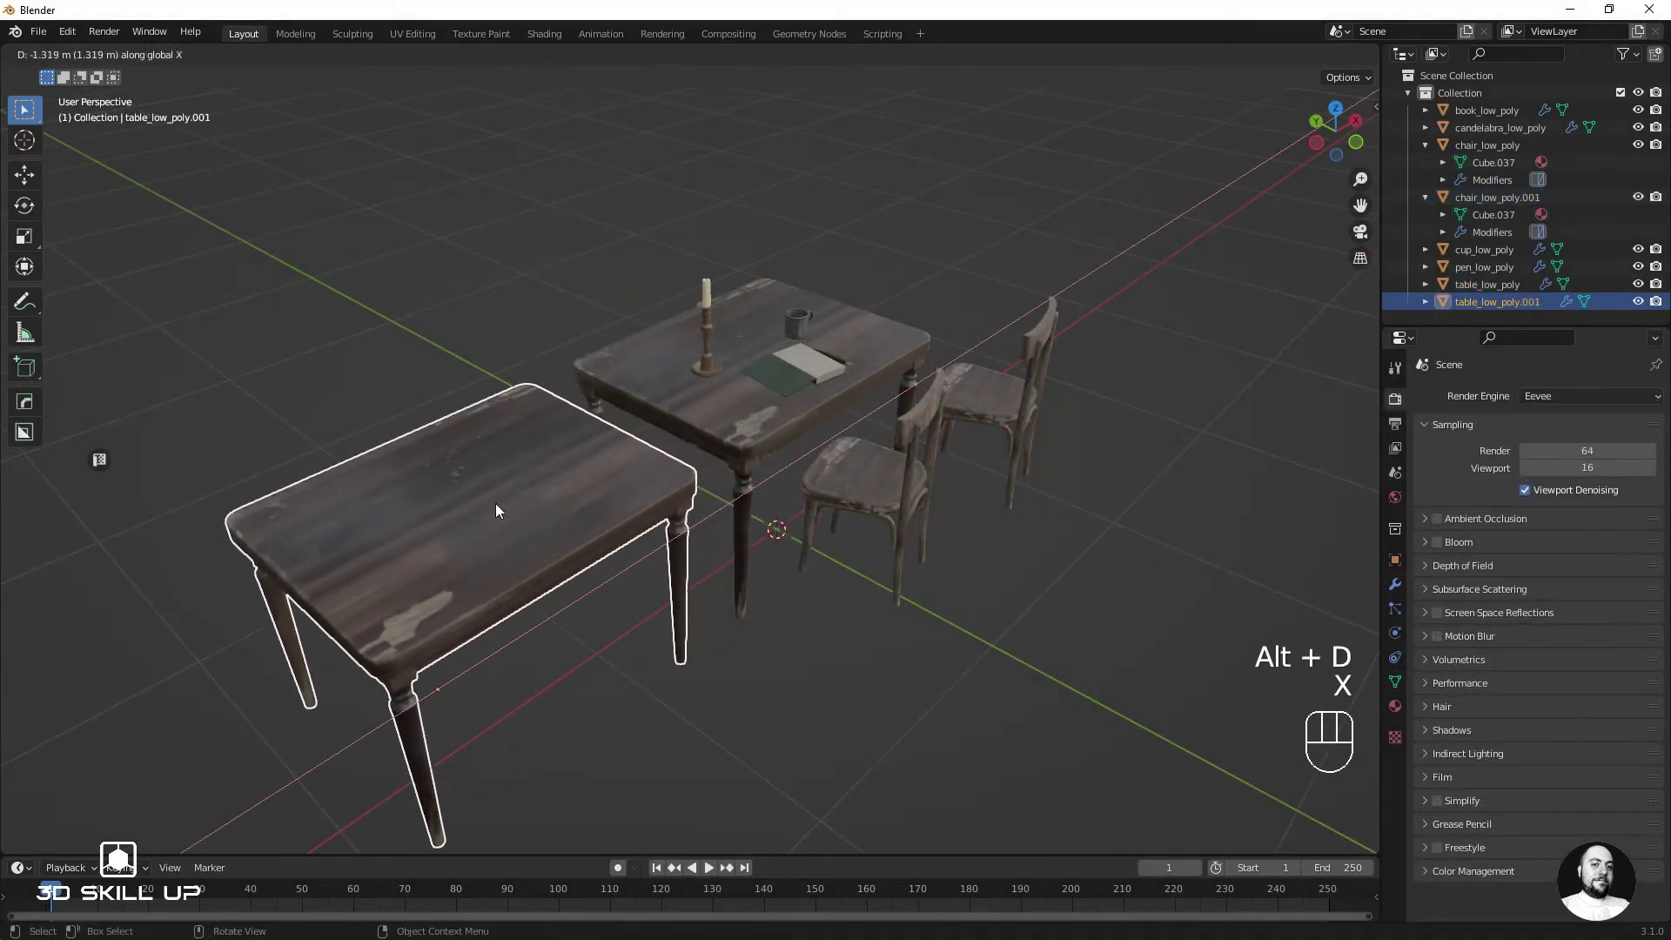
{"action": "key", "text": "alt+d"}
{"action": "key", "text": "y"}
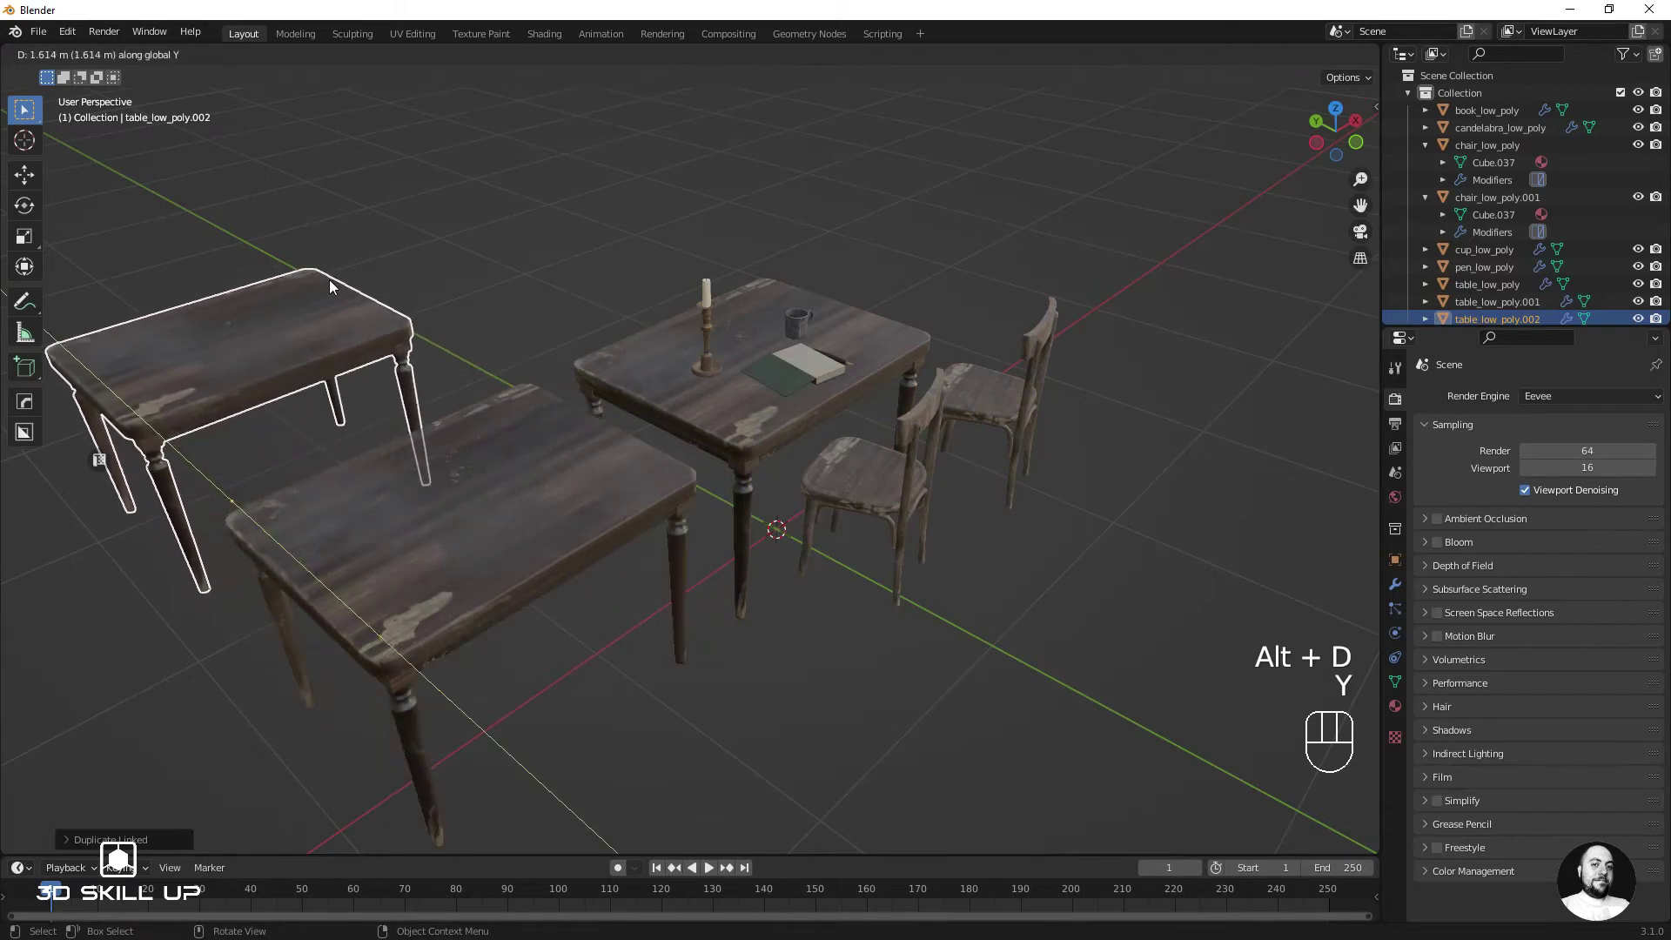
{"action": "key", "text": "alt+d"}
{"action": "key", "text": "y"}
{"action": "key", "text": "x"}
{"action": "middle_click", "coordinate": [640, 183]}
{"action": "middle_click", "coordinate": [736, 226]}
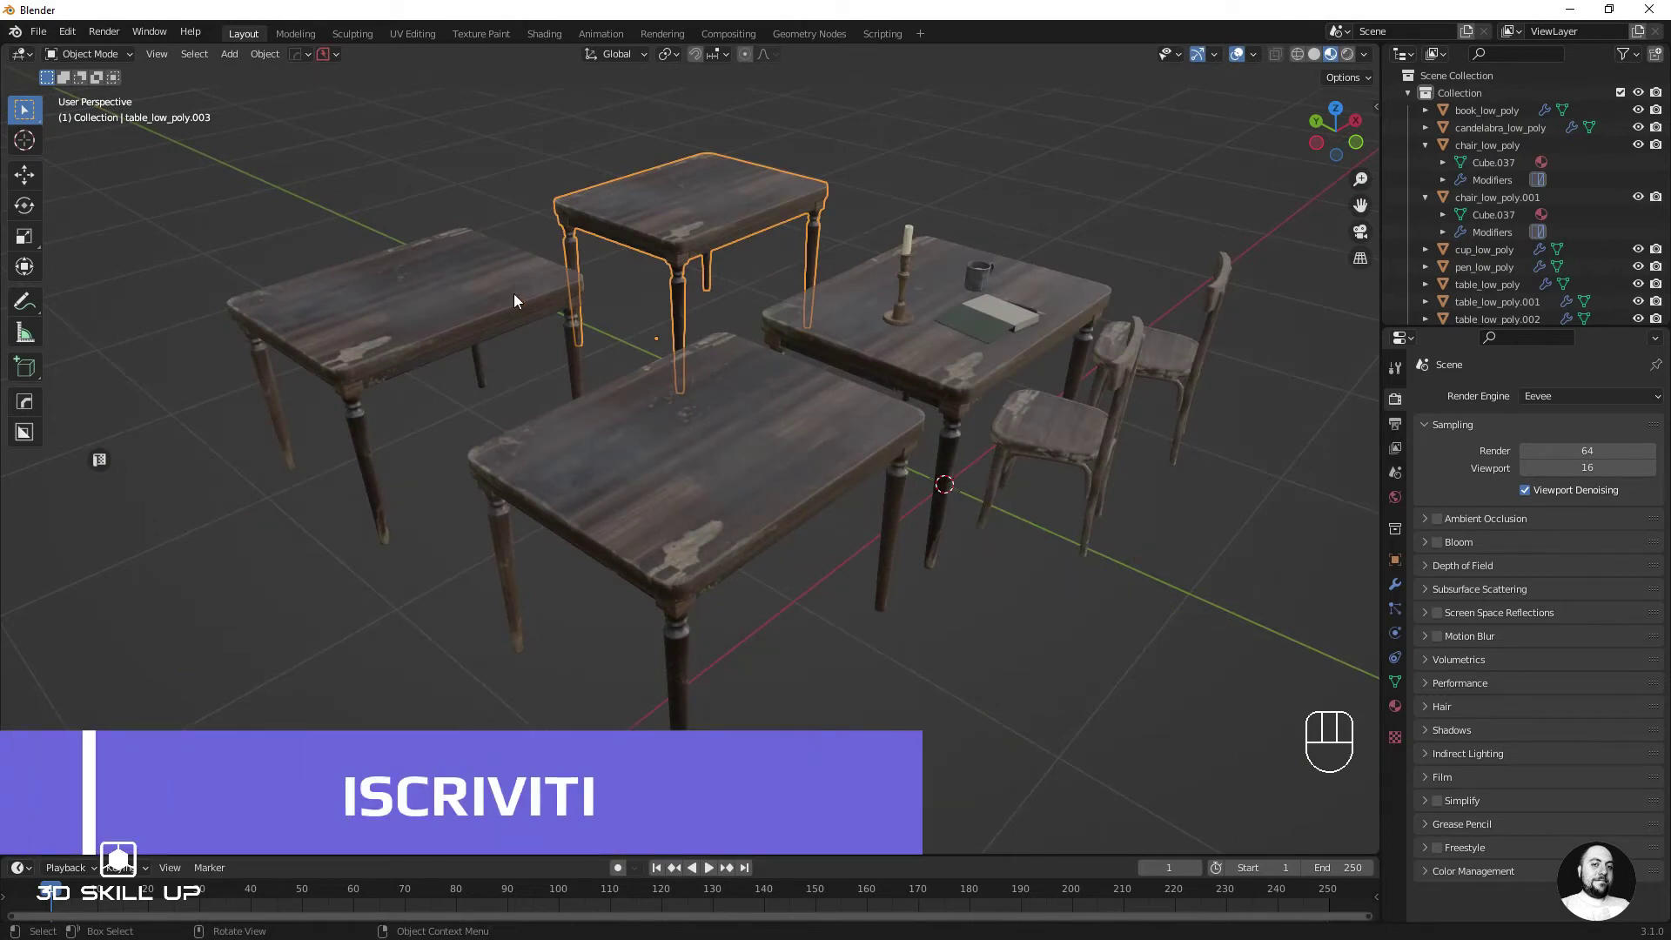
{"action": "left_click", "coordinate": [479, 315]}
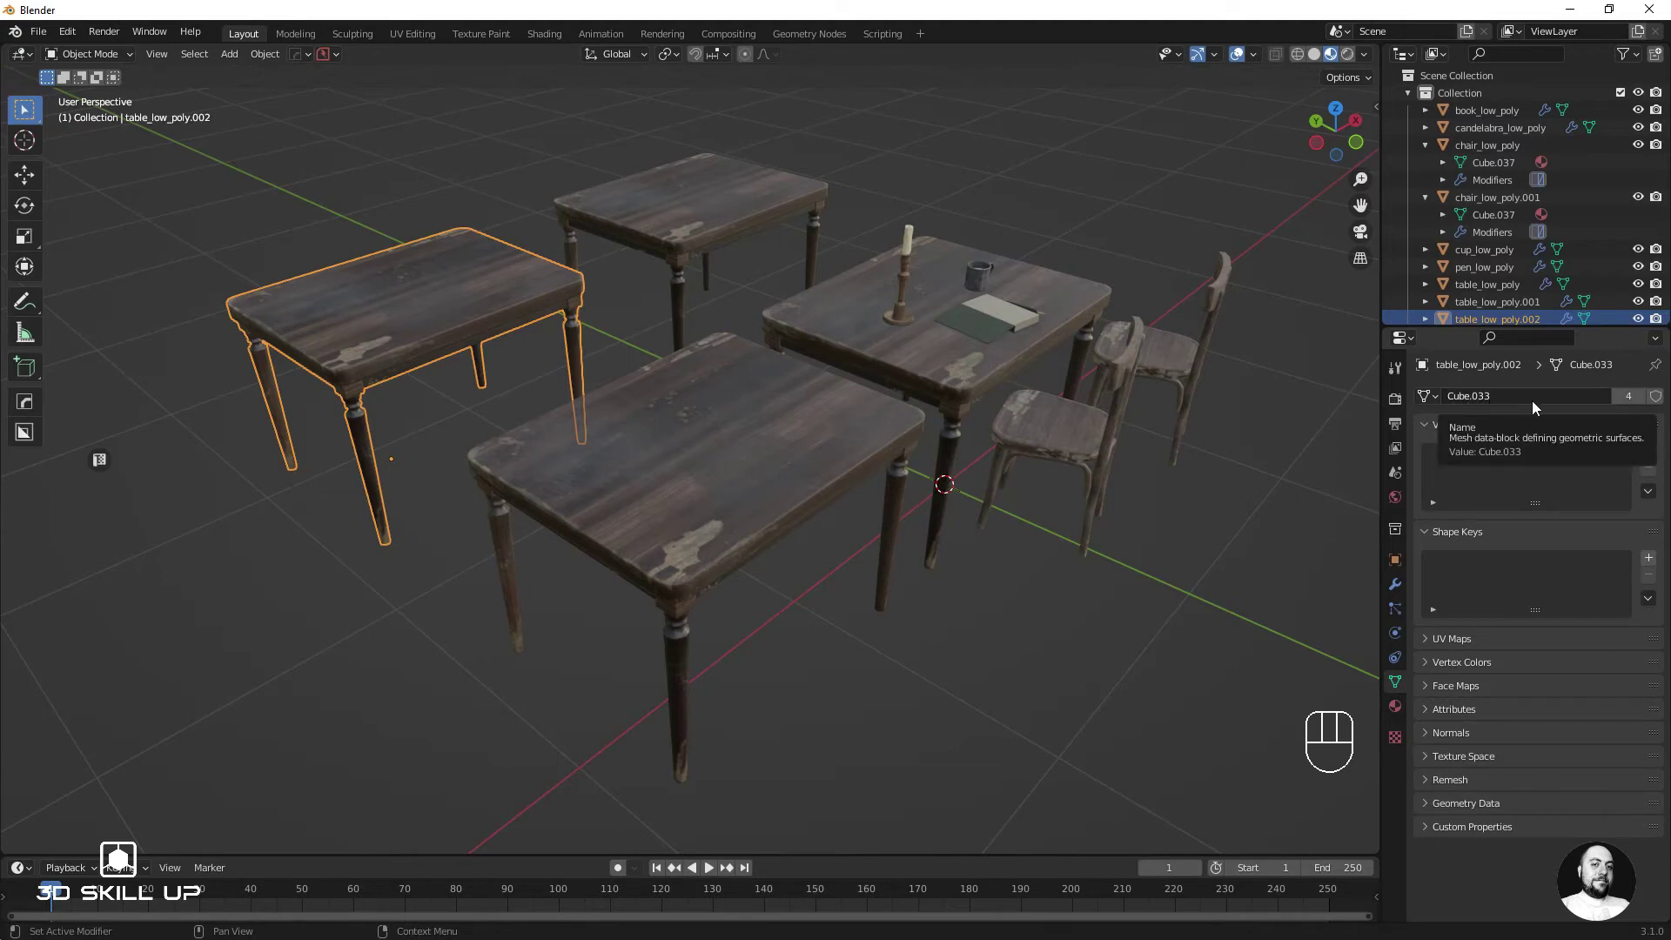
{"action": "left_click", "coordinate": [489, 325]}
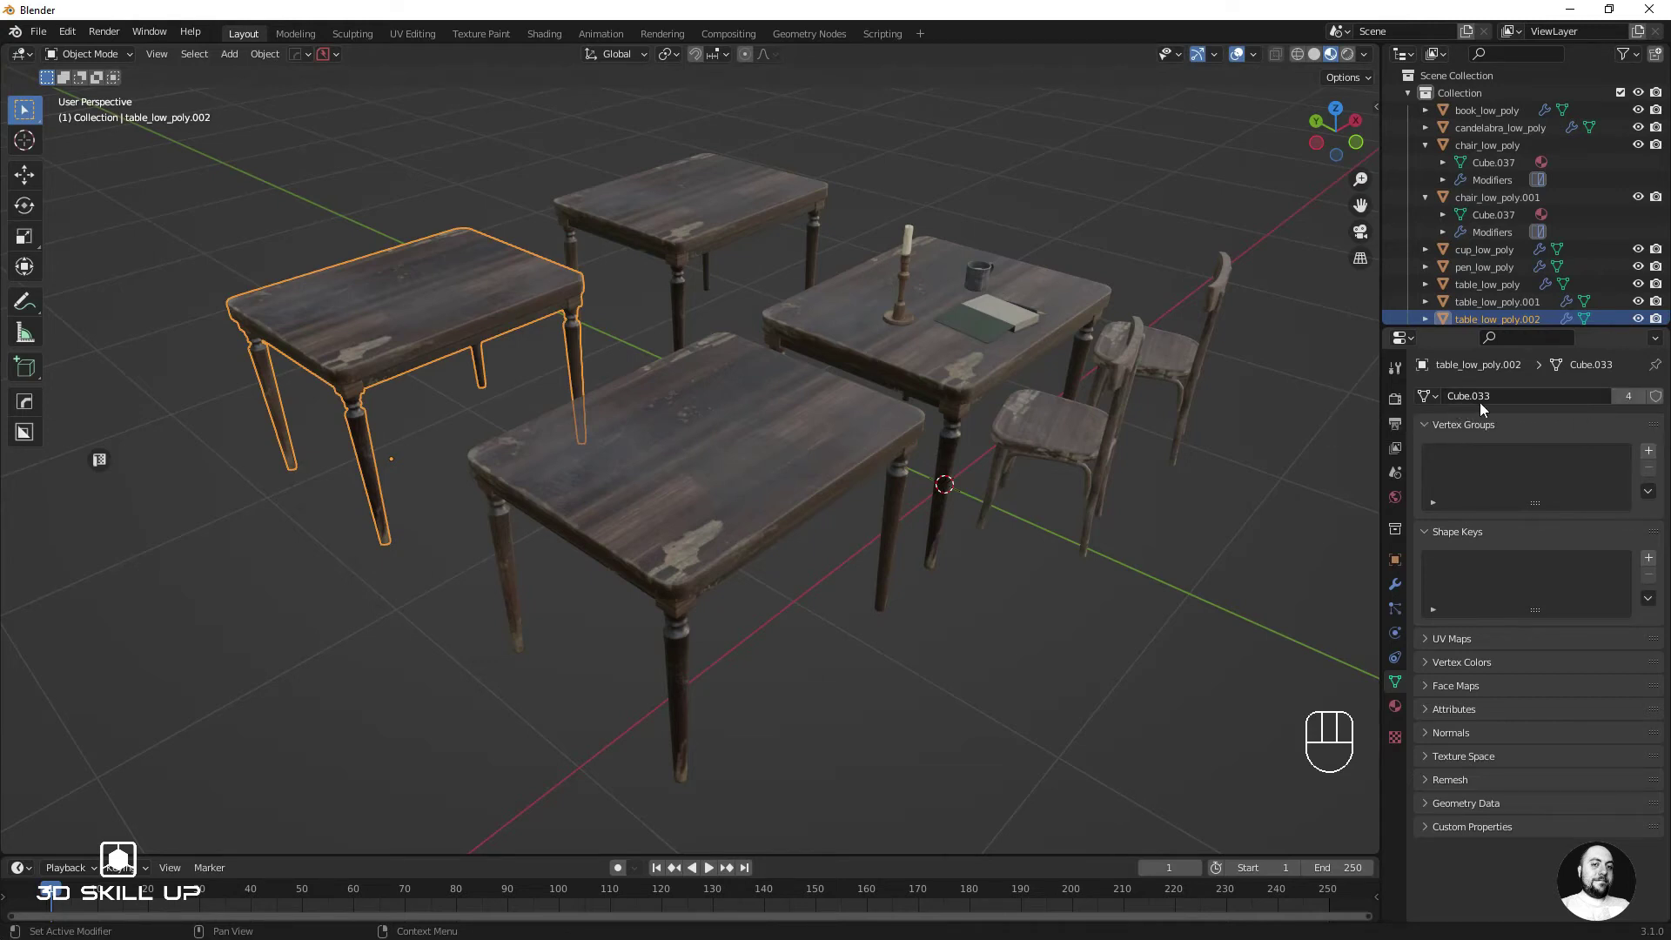
{"action": "left_click", "coordinate": [1634, 404]}
{"action": "key", "text": "Tab"}
{"action": "key", "text": "a"}
{"action": "key", "text": "l"}
{"action": "key", "text": "g"}
{"action": "key", "text": "Tab"}
{"action": "key", "text": "Tab"}
{"action": "key", "text": "a"}
{"action": "key", "text": "a"}
{"action": "key", "text": "l"}
{"action": "key", "text": "g"}
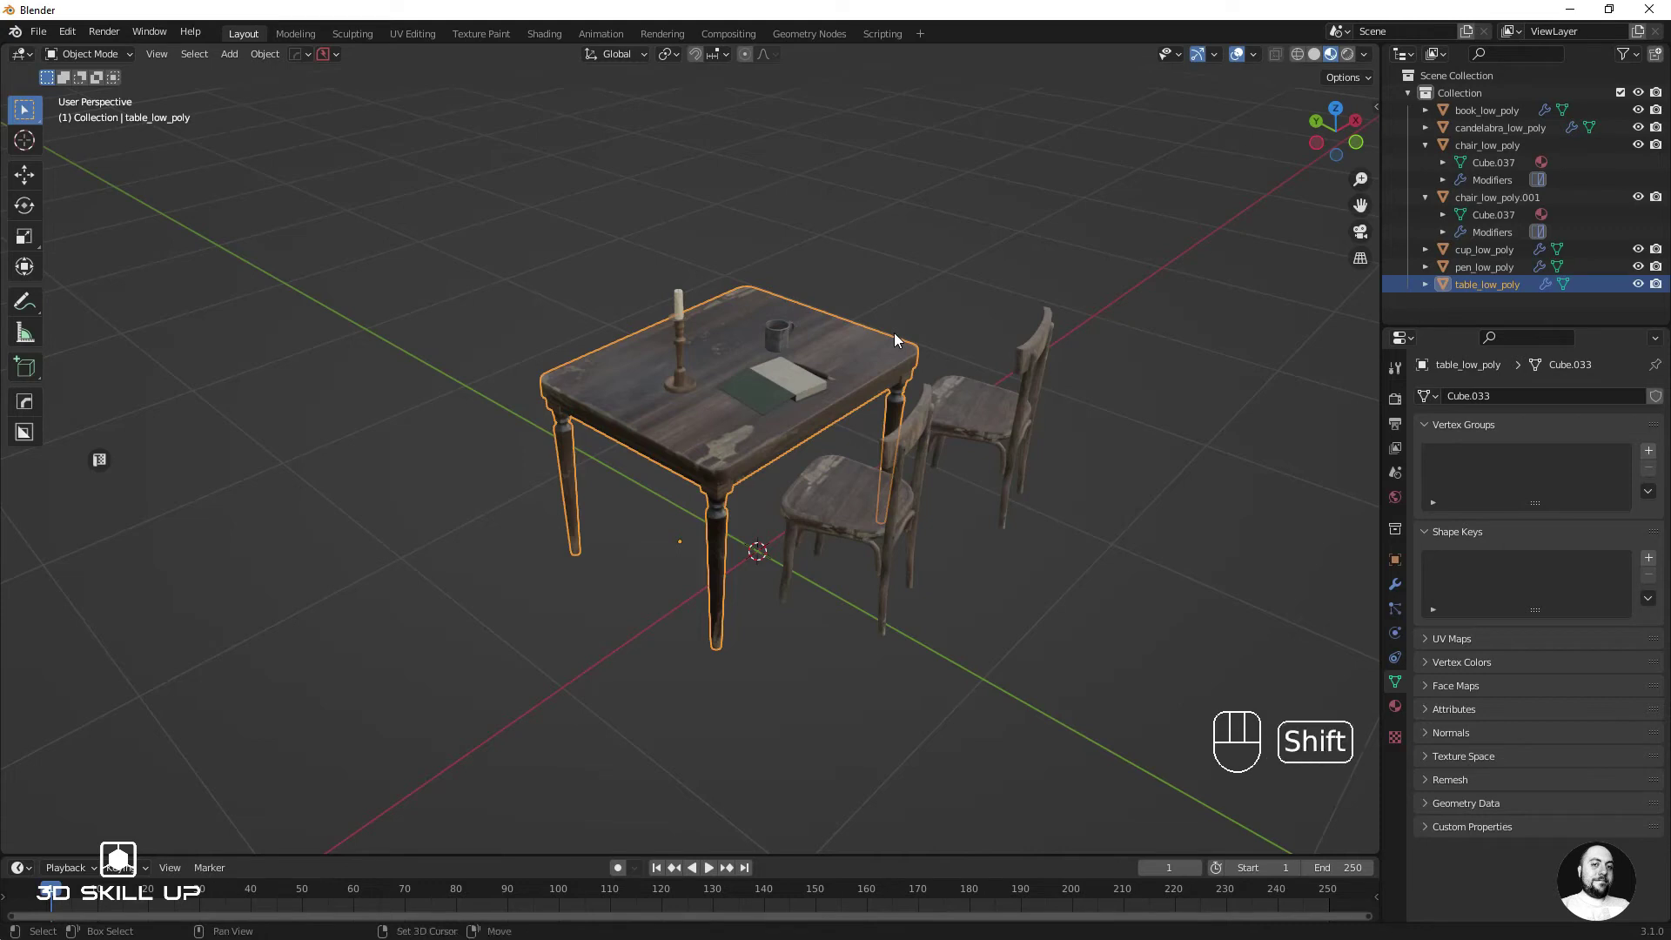
Step: Make two table copies along Y and X, then Ctrl+L link their object data to the original's Cube.033 mesh
{"action": "key", "text": "shift+d"}
{"action": "key", "text": "y"}
{"action": "key", "text": "shift+d"}
{"action": "key", "text": "x"}
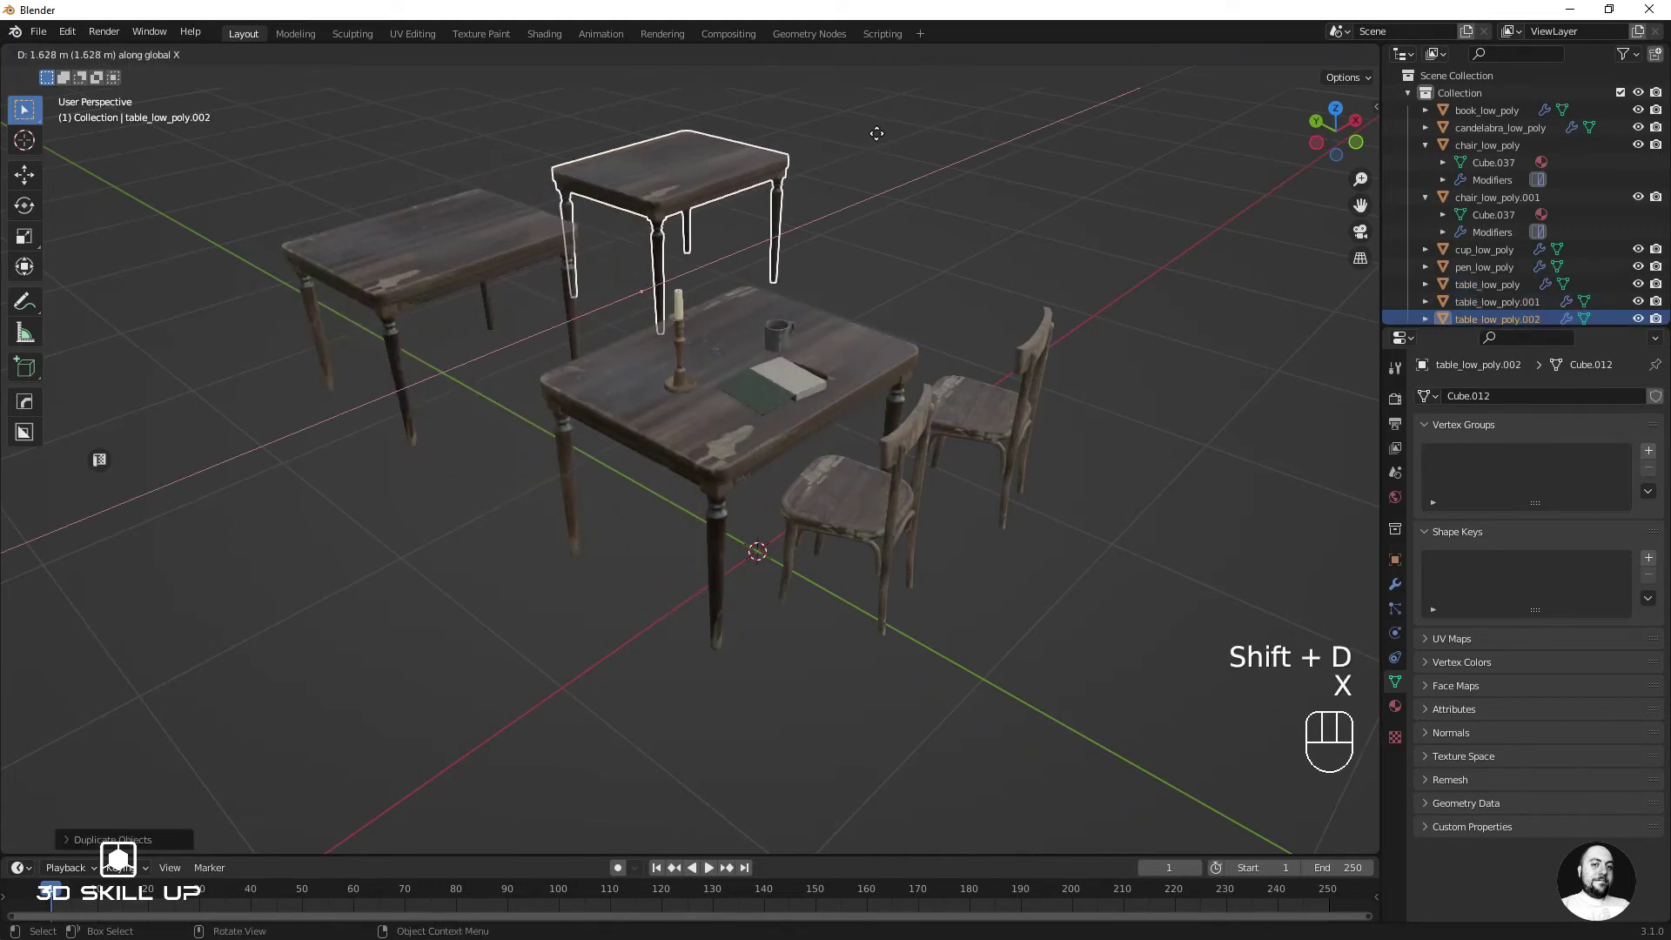
{"action": "left_click", "coordinate": [498, 240]}
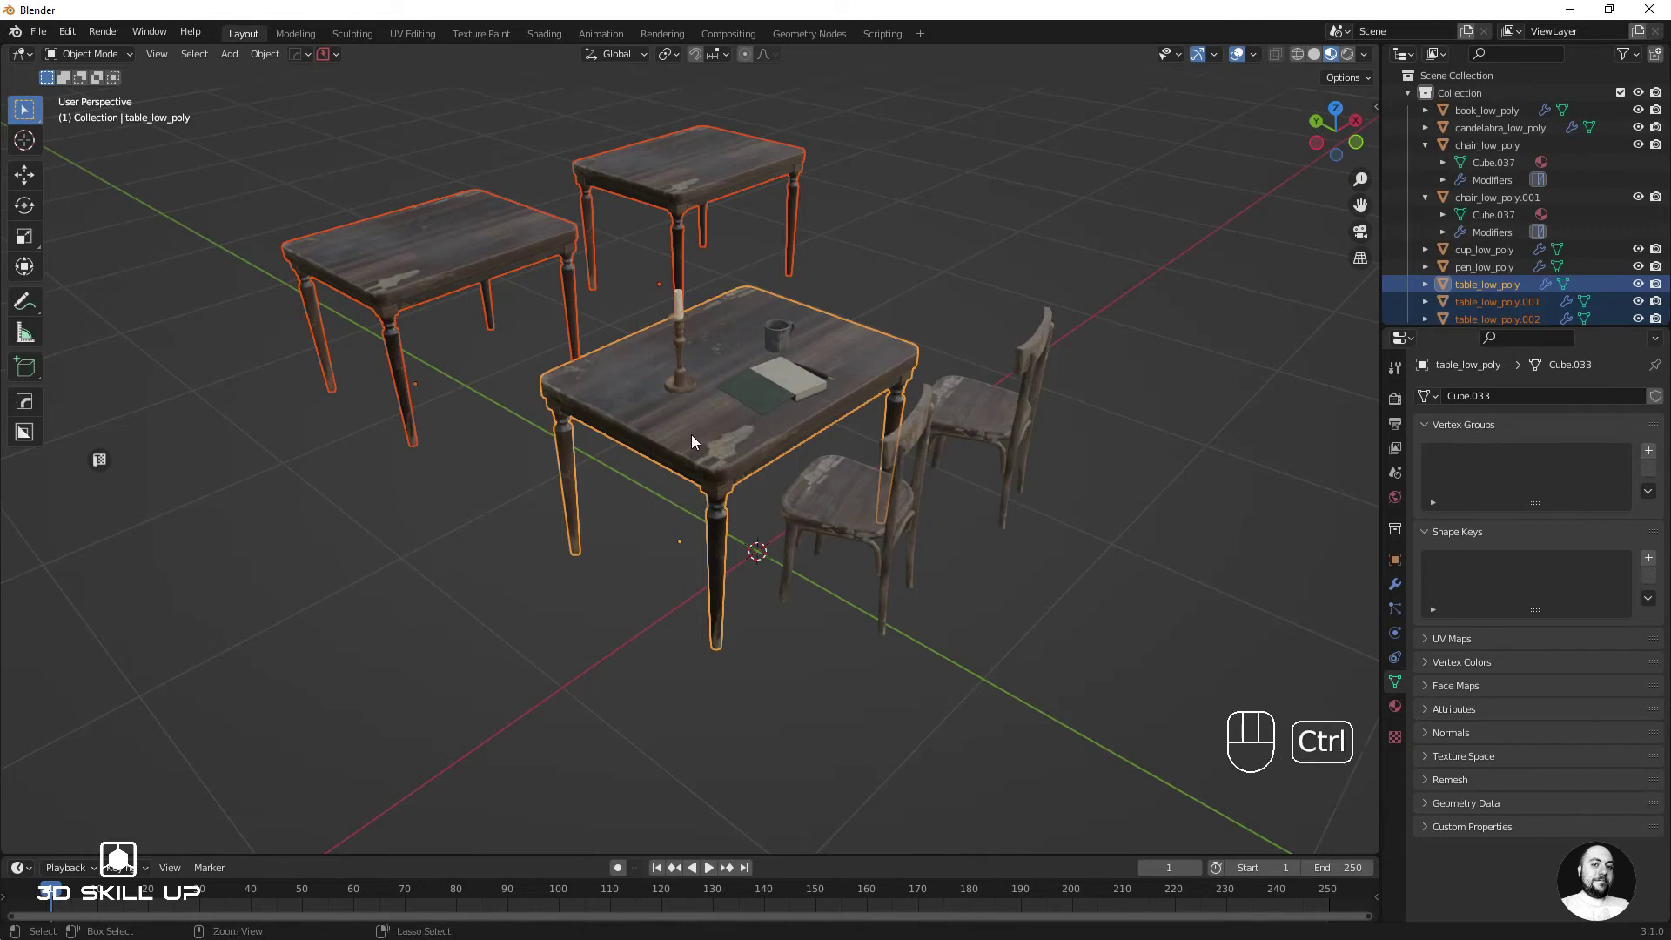
{"action": "key", "text": "ctrl+l"}
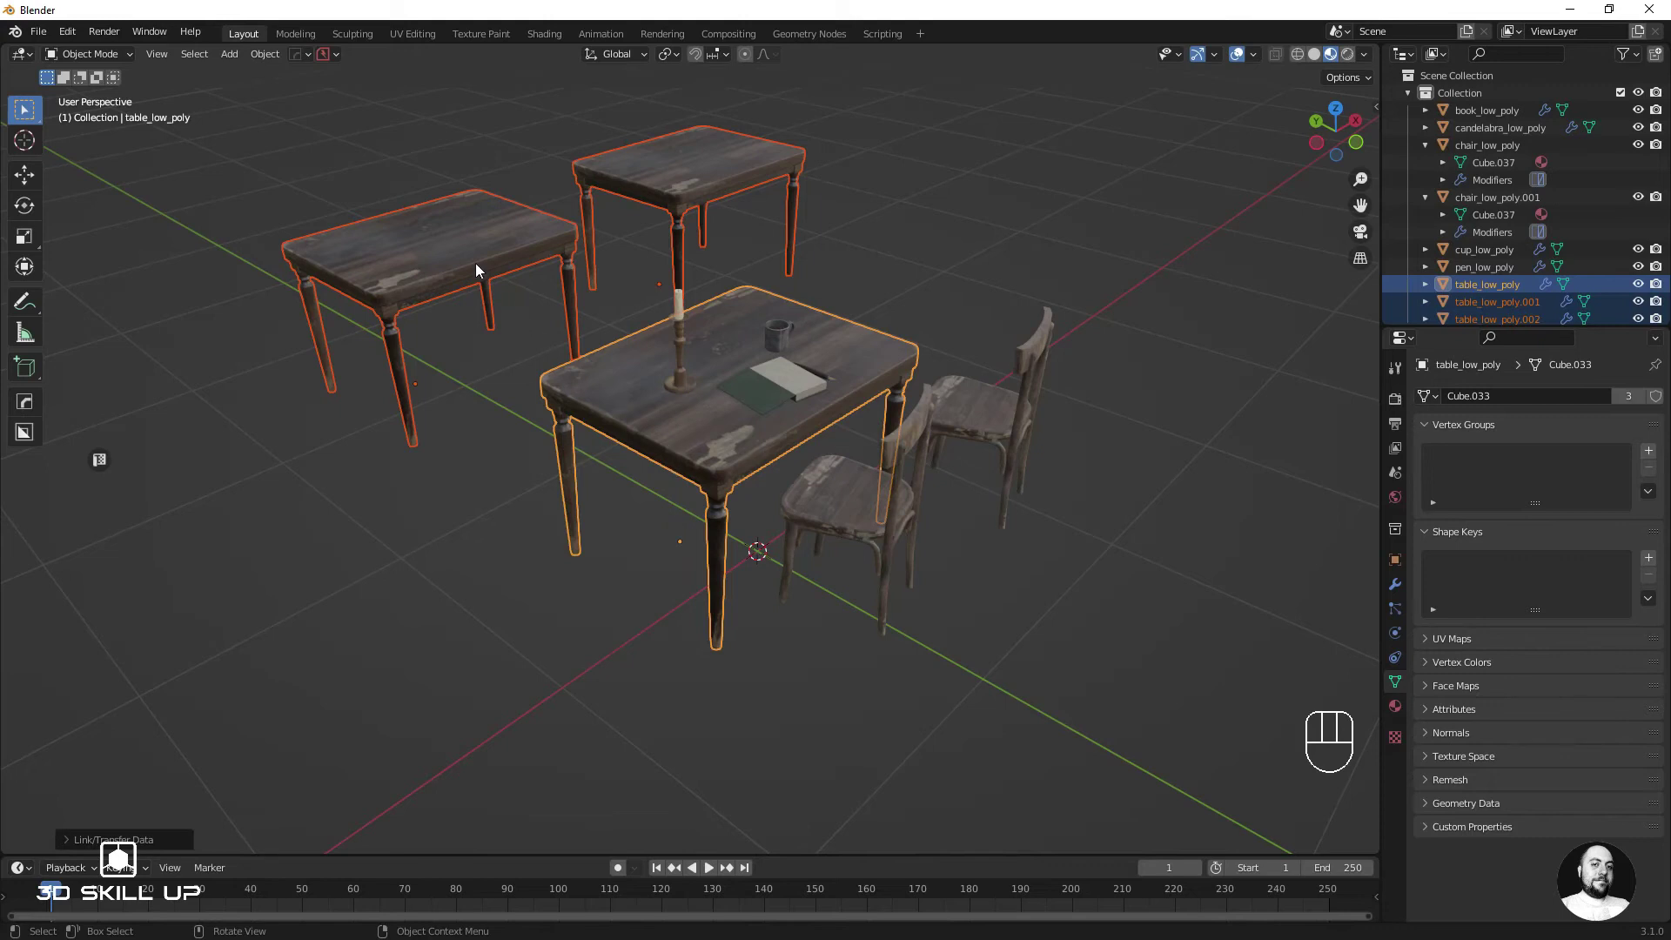
Step: In Edit Mode select one table leg with L and move it so the leg shifts on every table
{"action": "key", "text": "Tab"}
{"action": "key", "text": "a"}
{"action": "key", "text": "a"}
{"action": "key", "text": "l"}
{"action": "key", "text": "g"}
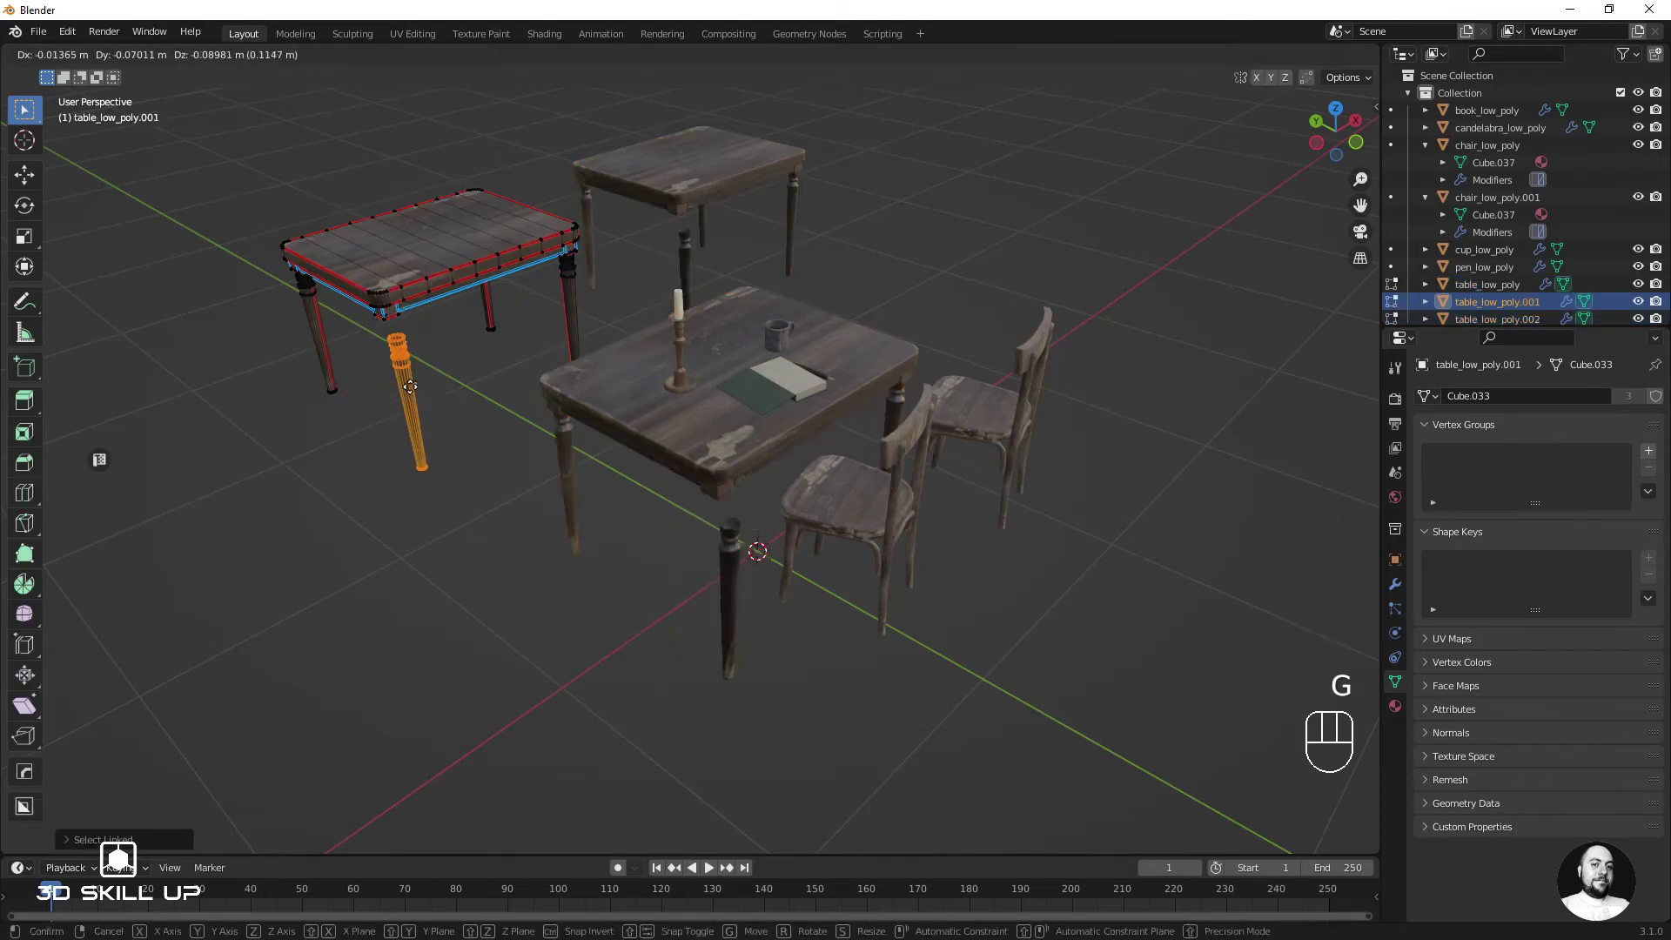
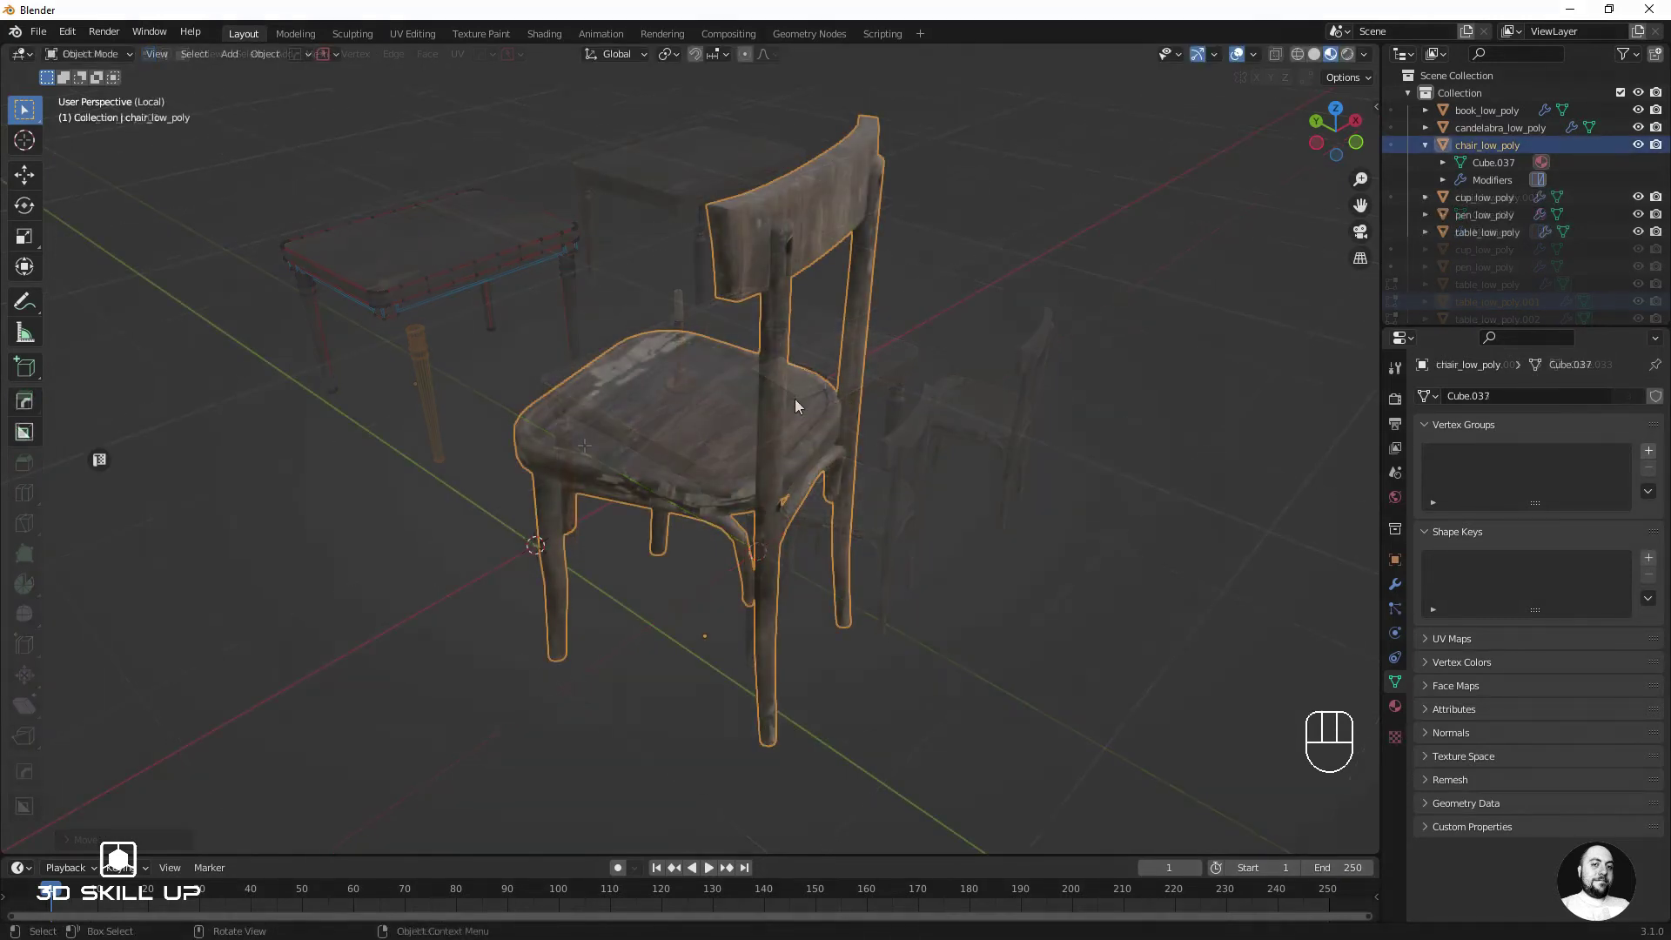
Step: Enter Edit Mode on the original chair_low_poly to show its Cube.037 mesh
{"action": "key", "text": "Tab"}
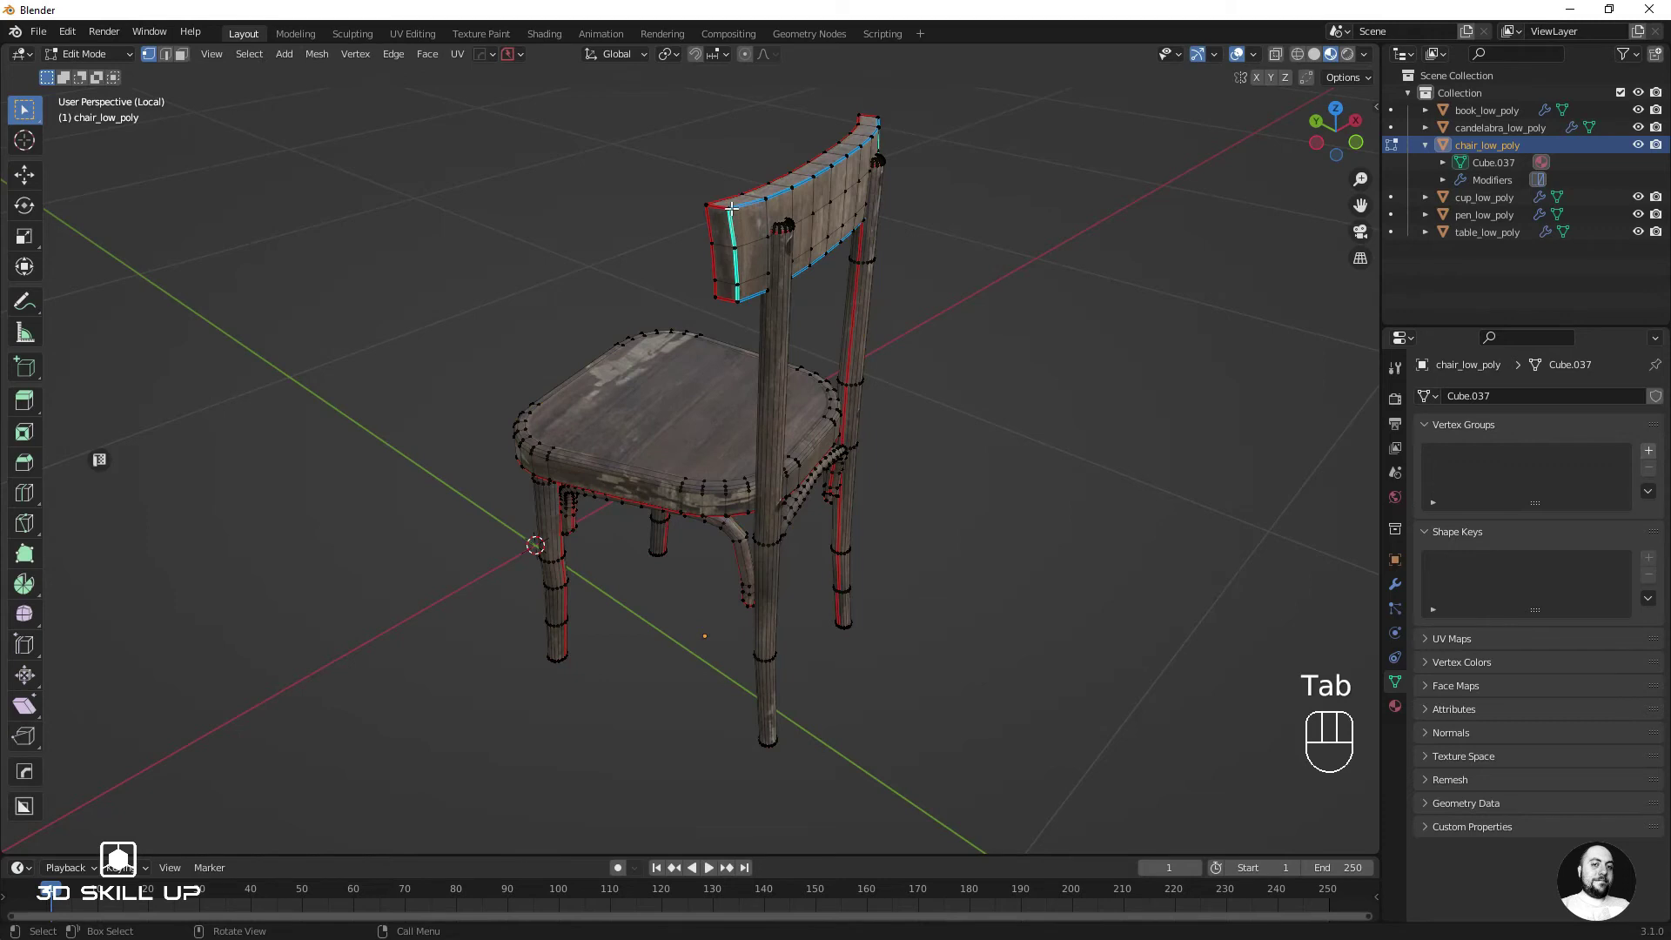
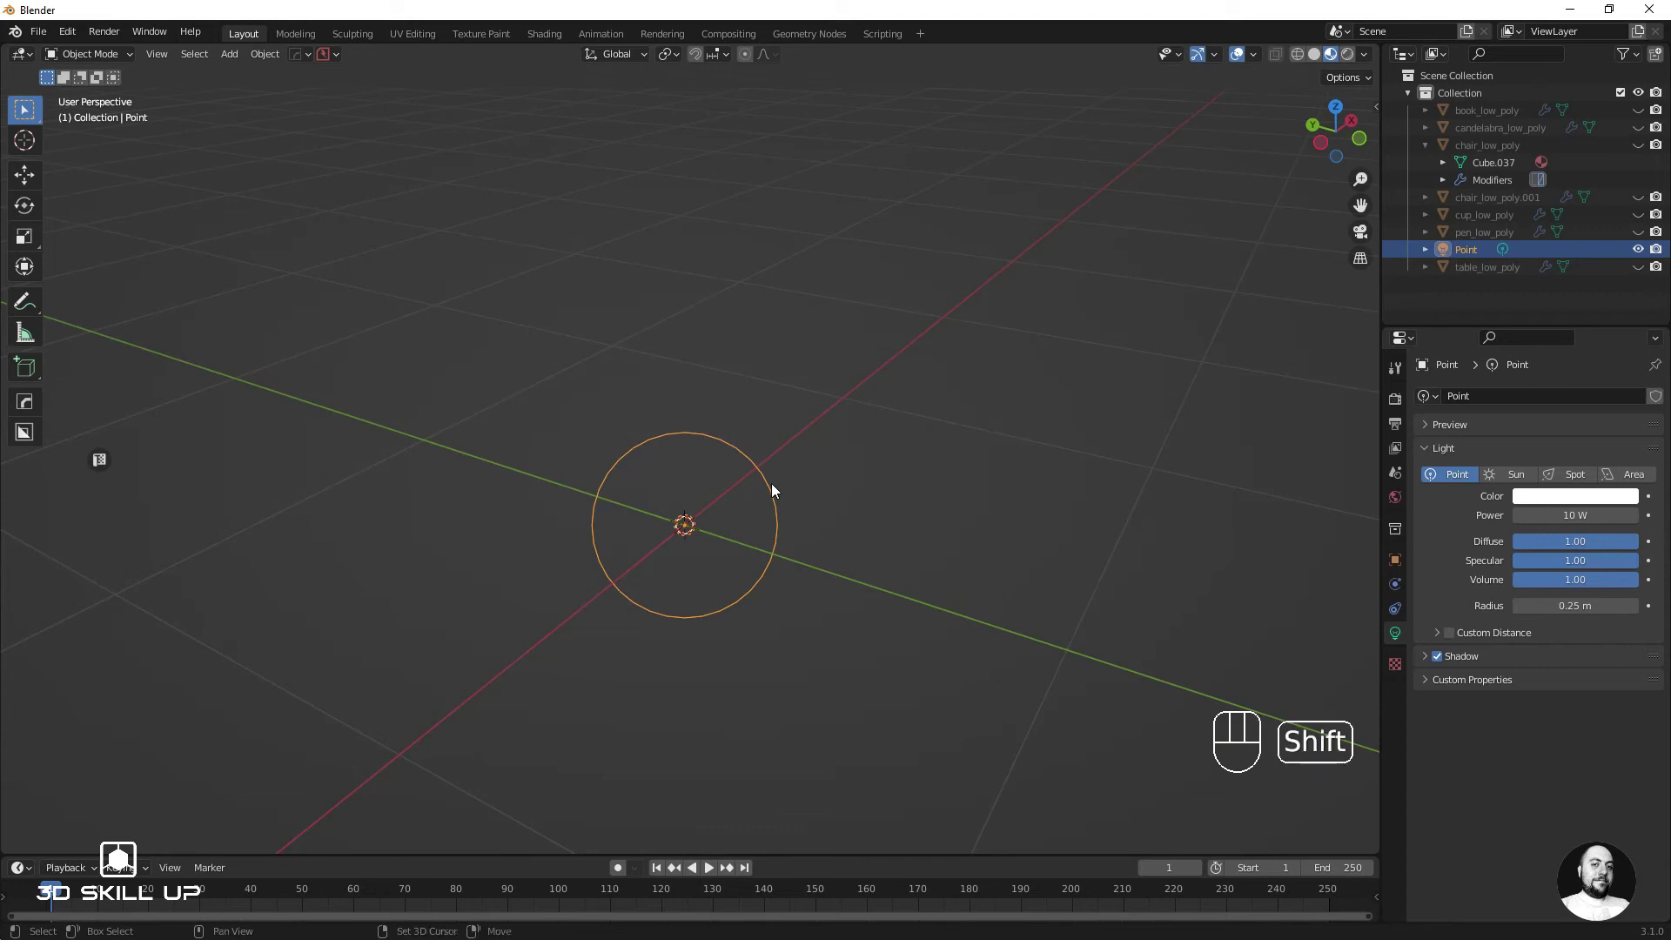
Step: Make a linked duplicate Point.001 of the point light with Alt+D and place it up and to the right
{"action": "key", "text": "shift+d"}
{"action": "key", "text": "shift+d"}
{"action": "key", "text": "alt+d"}
{"action": "left_click", "coordinate": [1134, 259]}
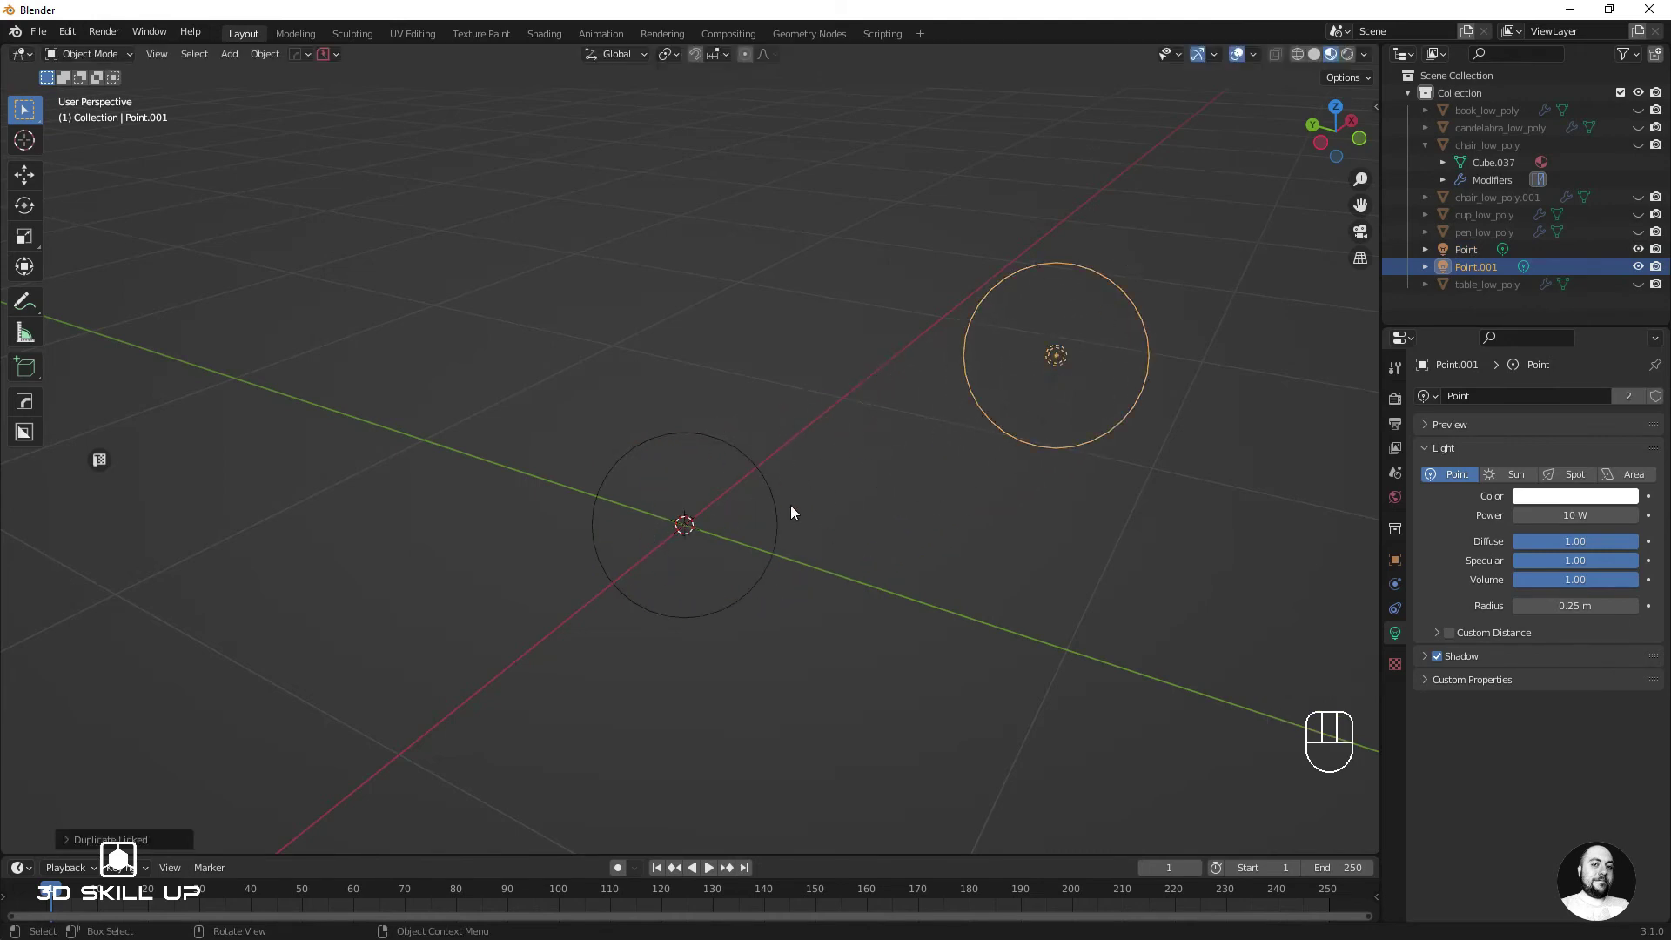